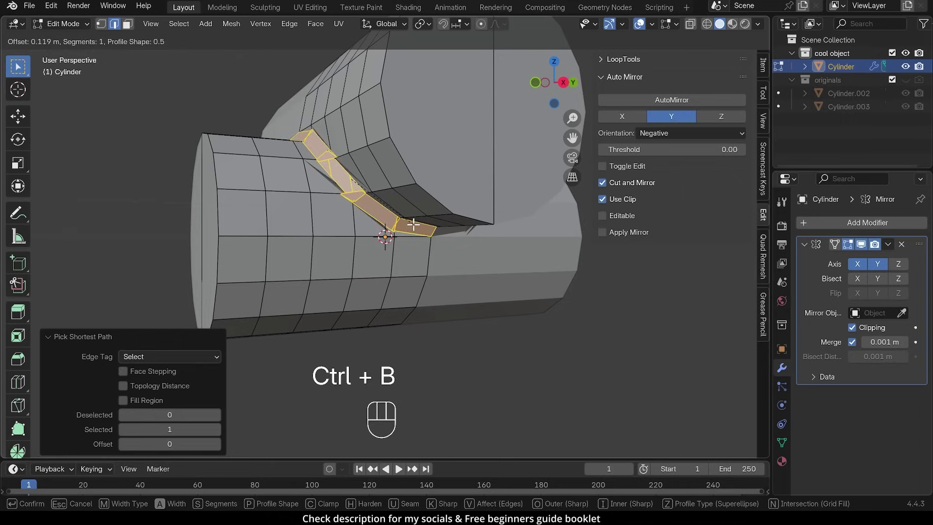
Cancel the pending bevel and orbit around the finished cylinder-joint model before starting fresh
key("ctrl+b")
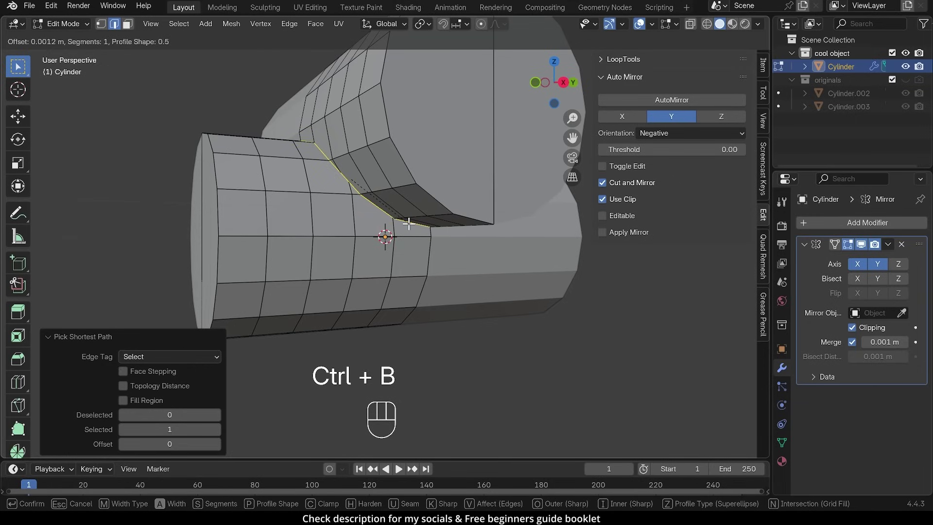
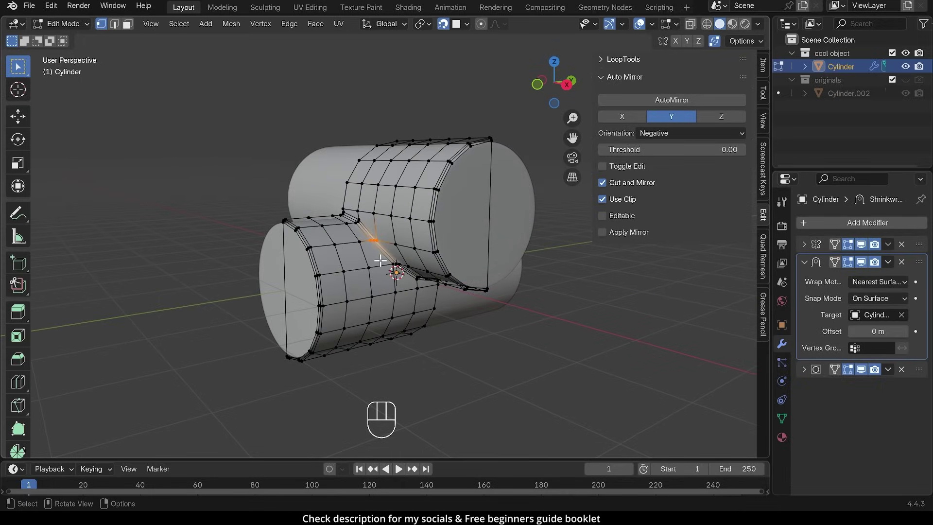
left_click_drag(548, 306, 417, 401)
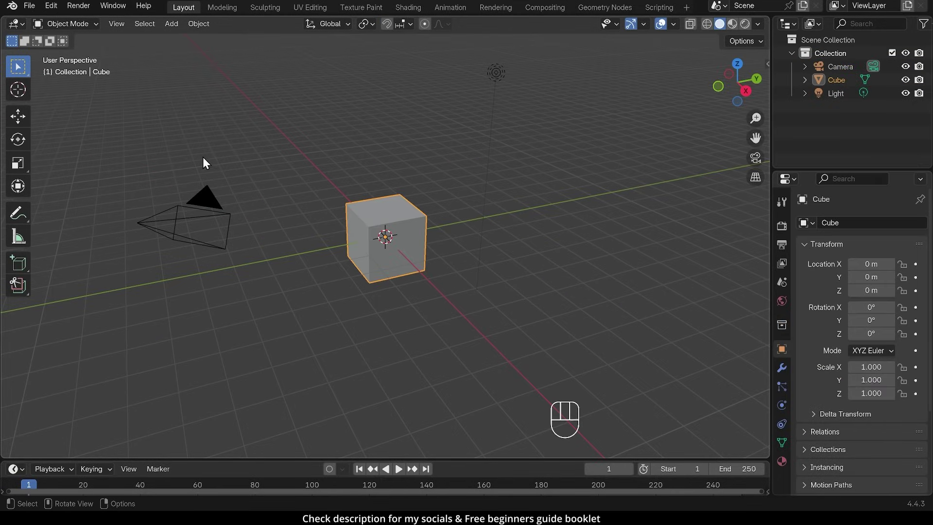
Delete the default cube, camera and light, then add a cylinder with 16 vertices
left_click_drag(129, 55, 595, 304)
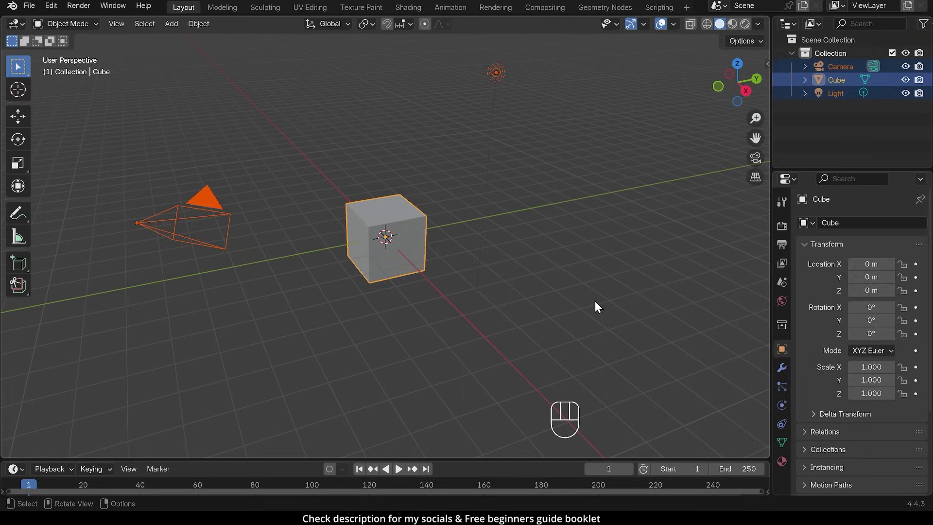
key("Delete")
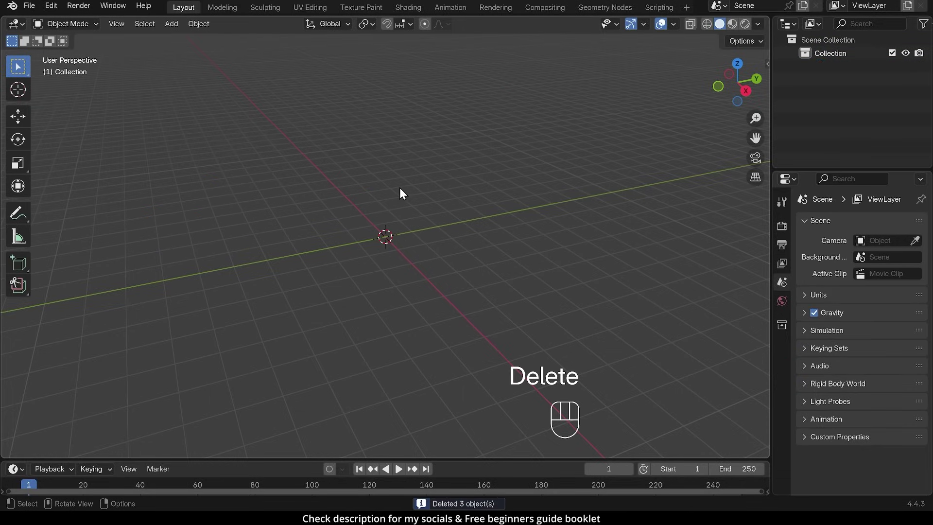
key("shift+a")
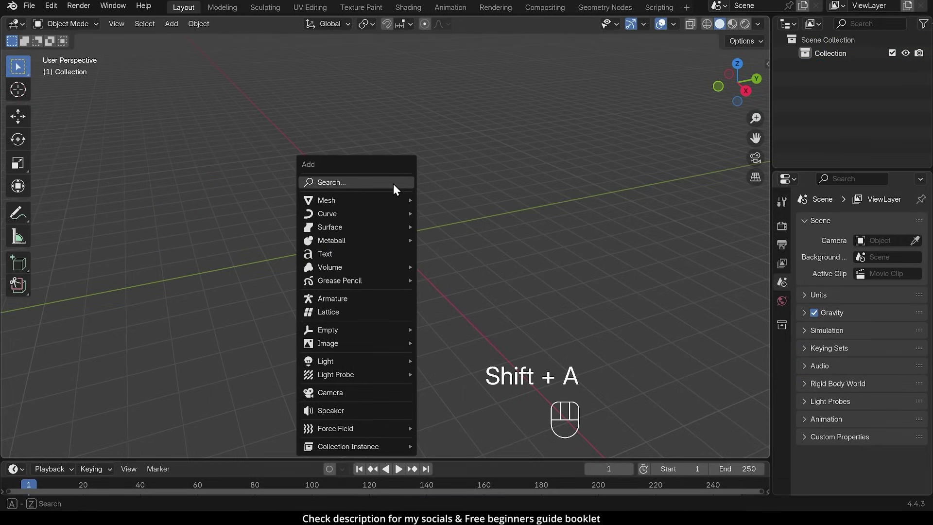
left_click_drag(180, 26, 316, 110)
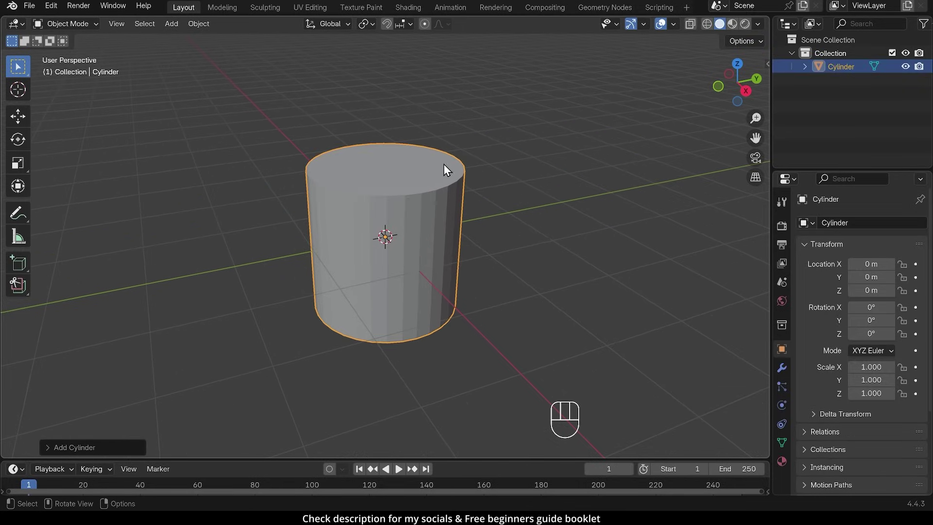
left_click(53, 449)
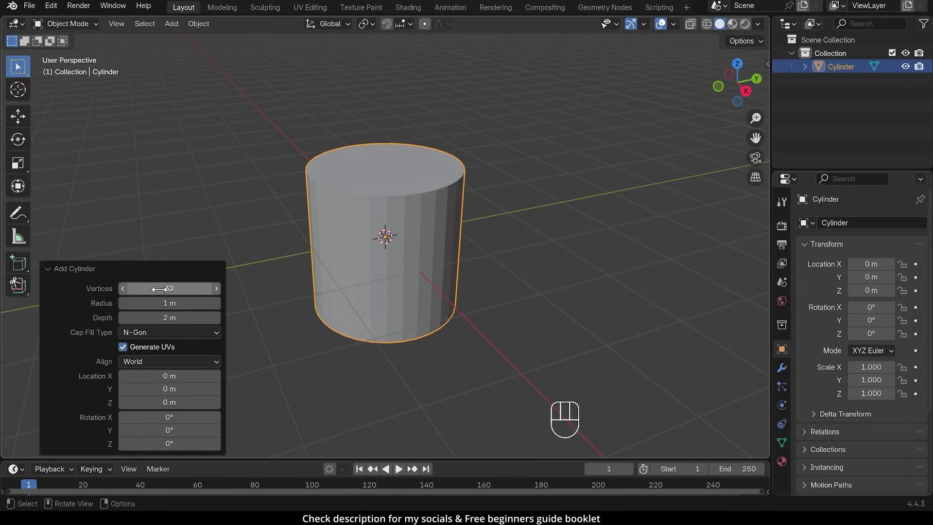
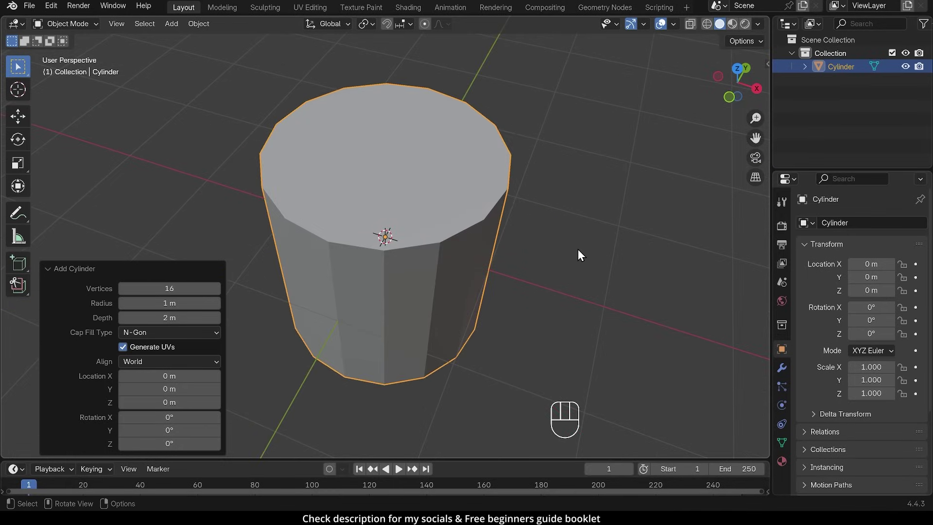
Rotate the cylinder 90° around X and stretch it along its length
left_click_drag(529, 298, 479, 266)
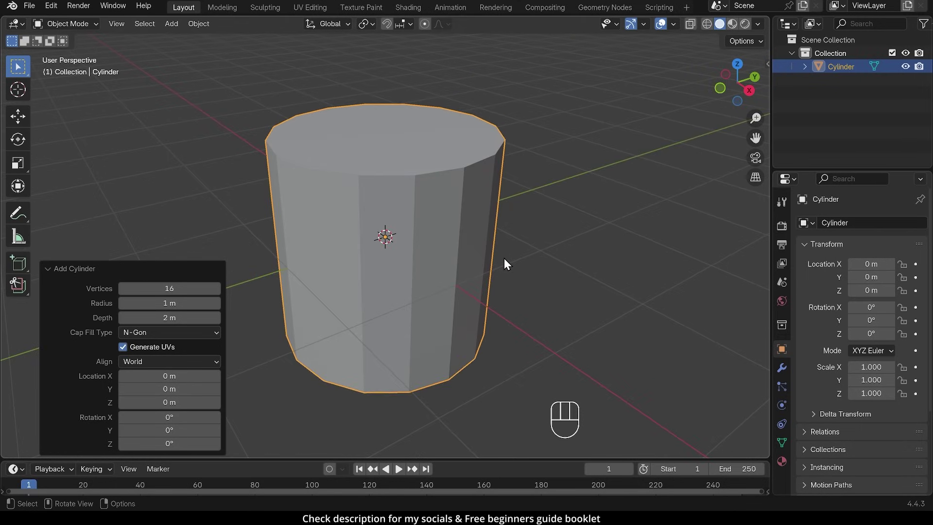
key("r")
key("x")
key("9")
key("0")
key("Return")
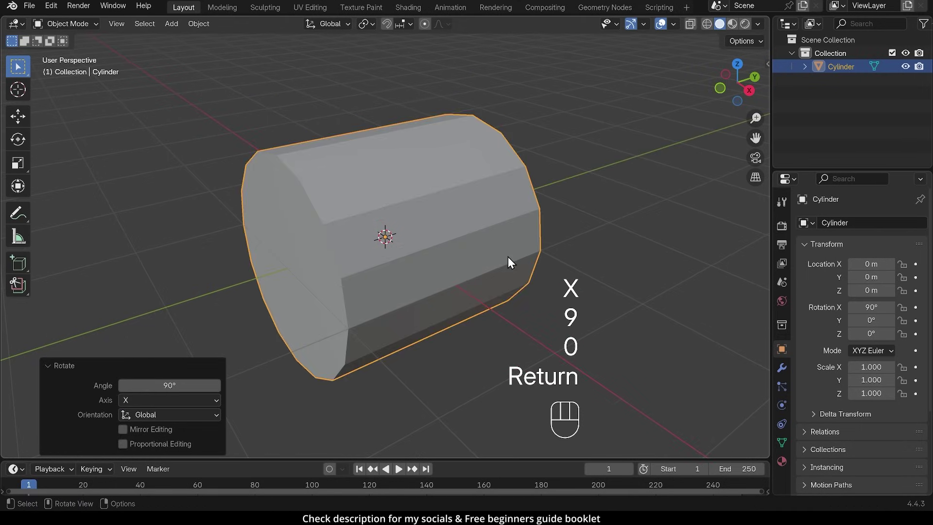
key("s")
key("y")
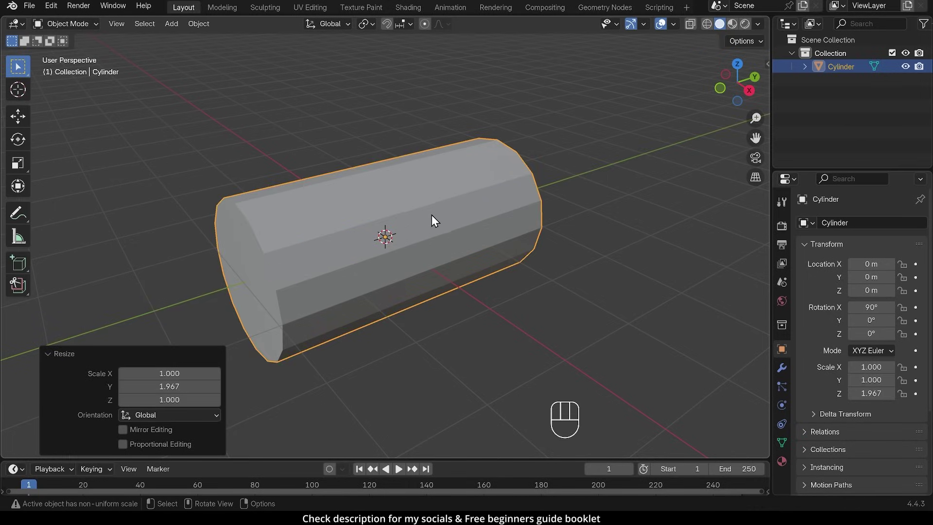
Add 9 evenly spaced edge loops around the cylinder's body
key("Tab")
key("ctrl+r")
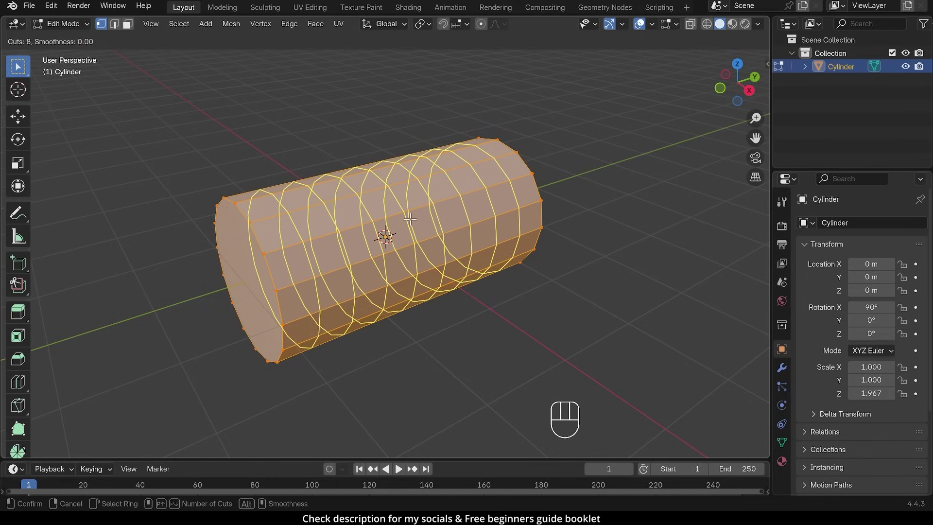
left_click(403, 218)
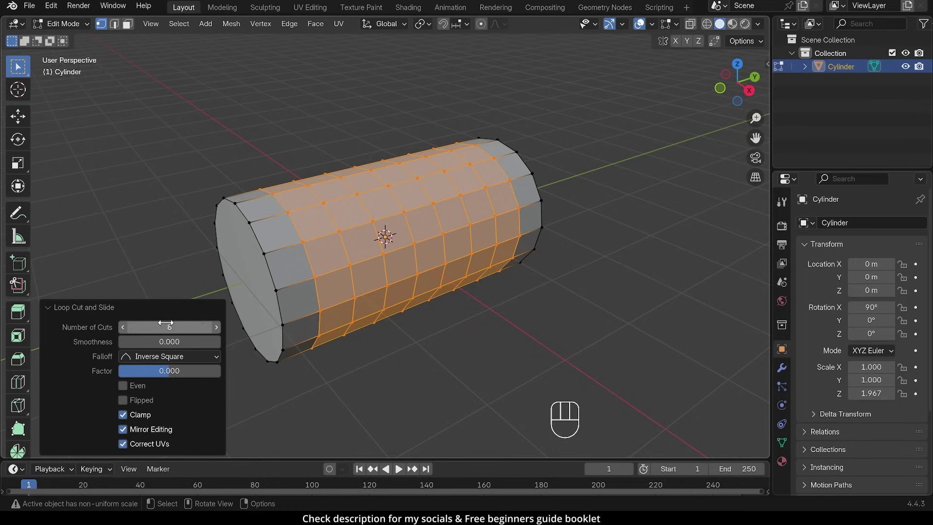
left_click(217, 335)
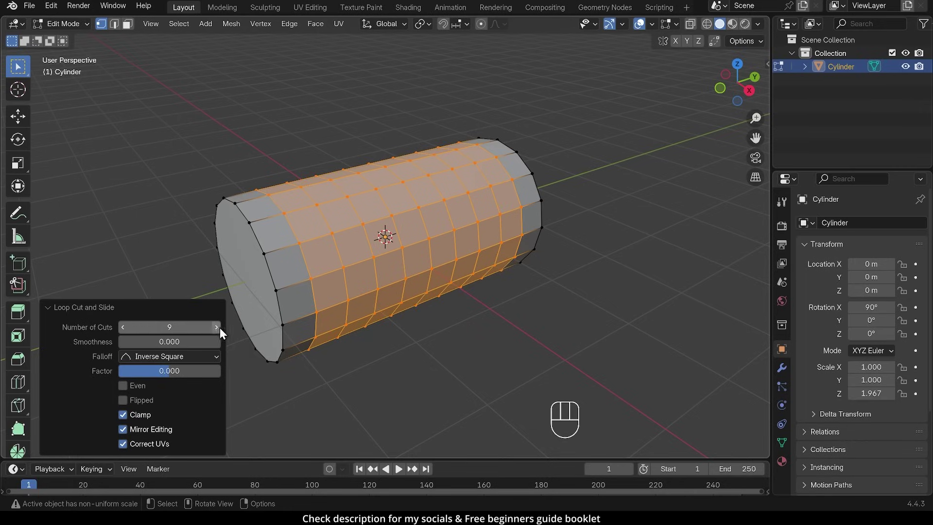
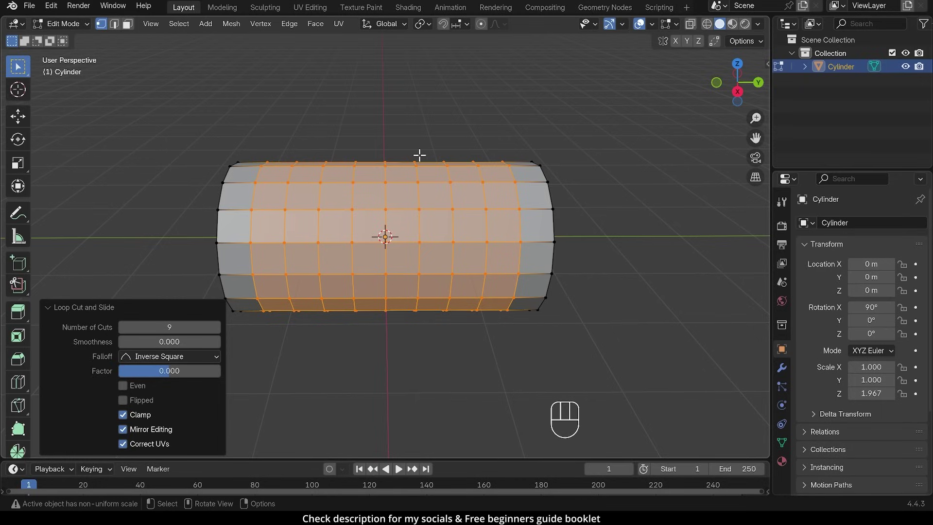
Duplicate the cylinder, raise the copy on Z and rotate it 90° around Z so it crosses the first
key("Tab")
key("shift+d")
key("g")
key("z")
left_click_drag(365, 198, 443, 179)
key("r")
key("z")
key("9")
key("0")
key("Return")
Select both cylinders, enter Edit Mode and orbit to inspect where they intersect
left_click_drag(508, 230, 466, 212)
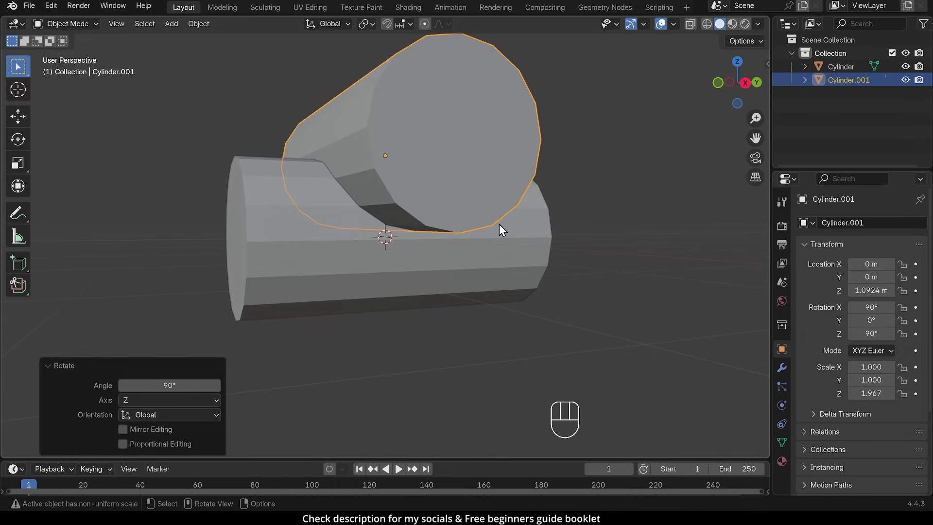
left_click(436, 269)
key("Tab")
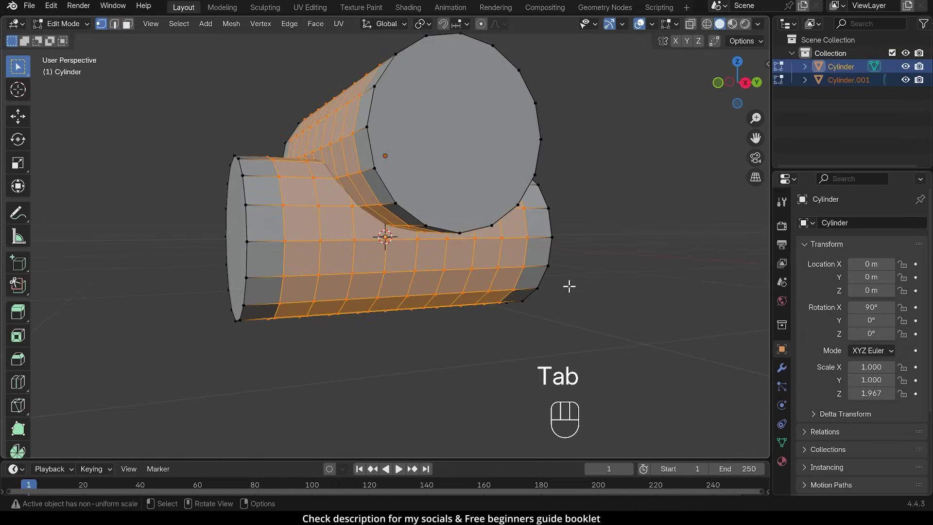
left_click_drag(519, 285, 474, 266)
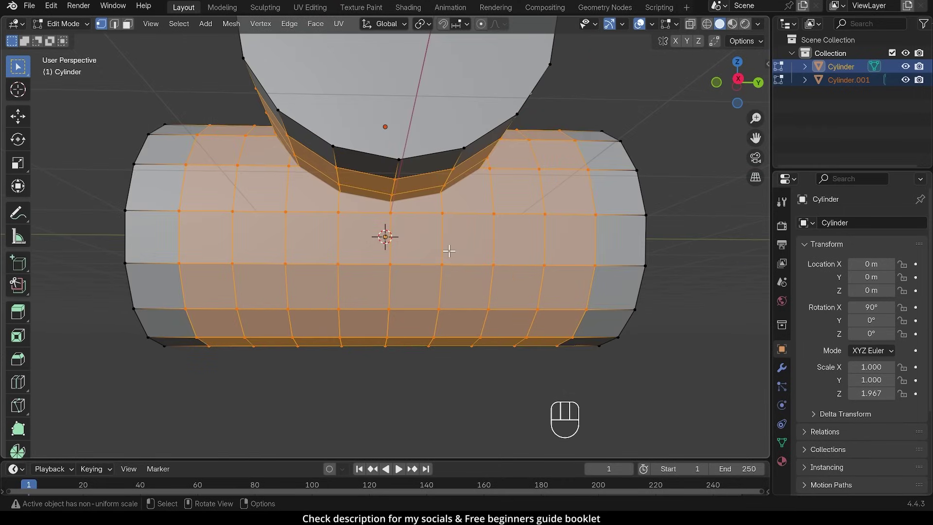
left_click_drag(399, 229, 422, 232)
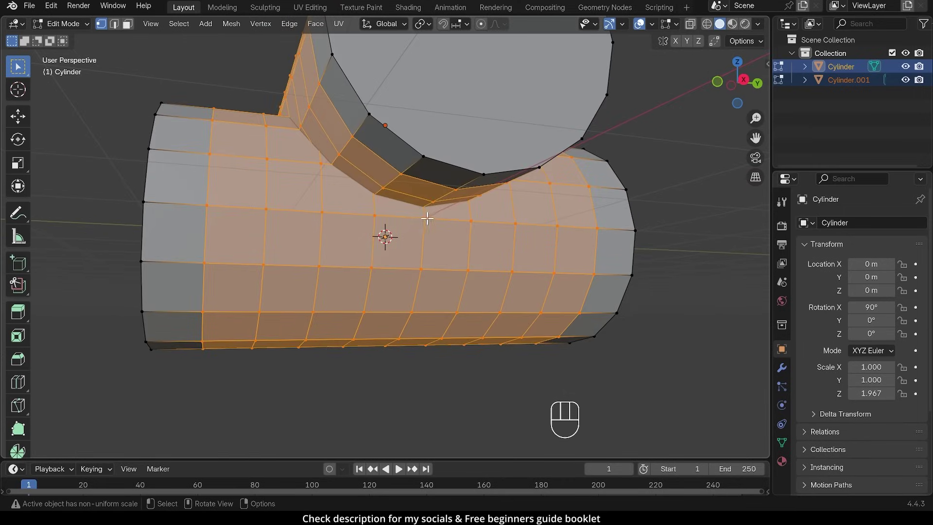
middle_click(390, 225)
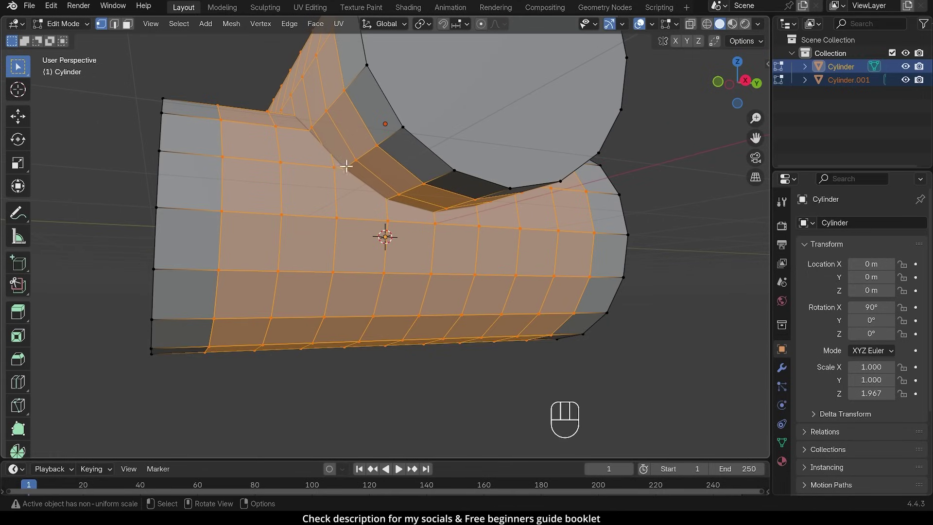
left_click_drag(328, 167, 350, 189)
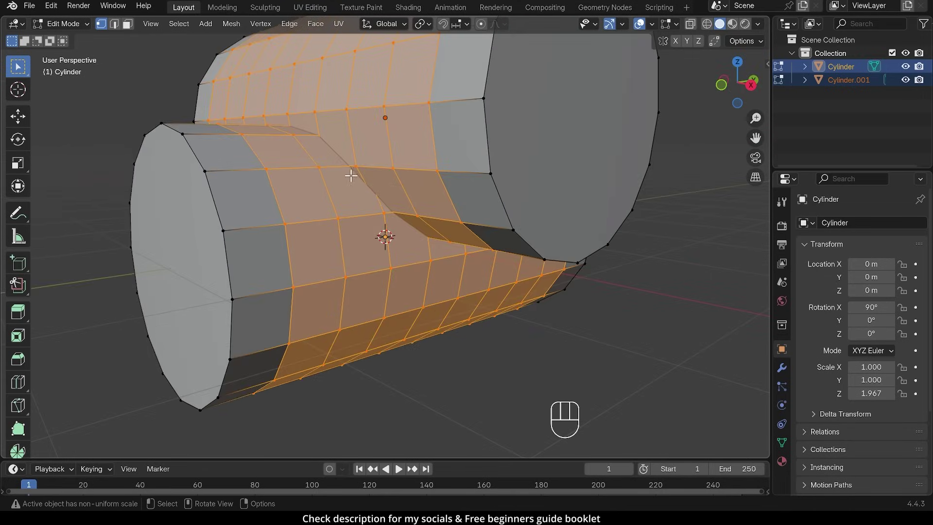
left_click_drag(338, 166, 365, 184)
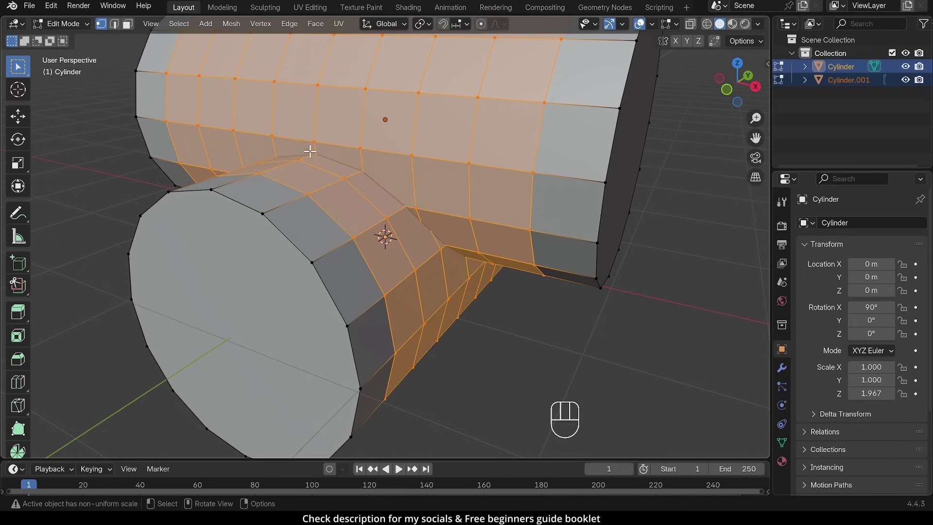
left_click_drag(468, 235, 437, 229)
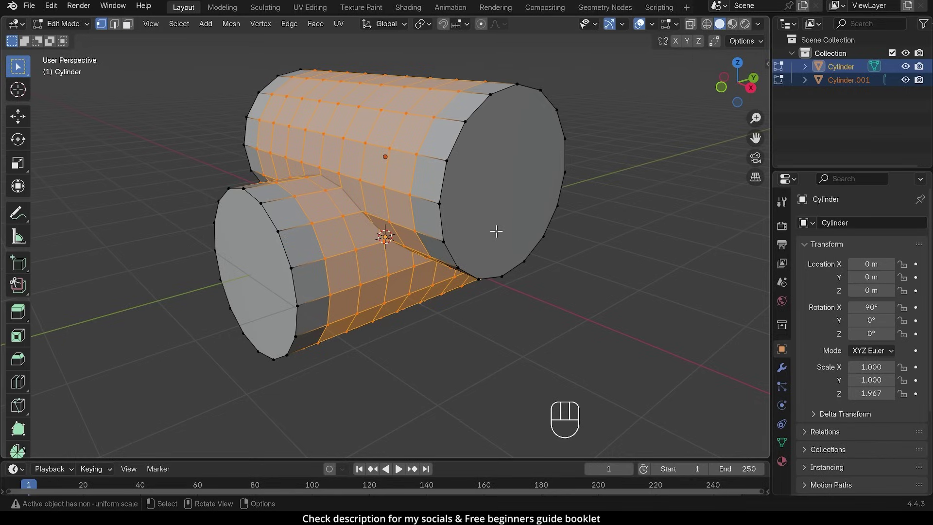
Apply rotation and scale to both cylinders, giving zero rotation and unit scale
key("Tab")
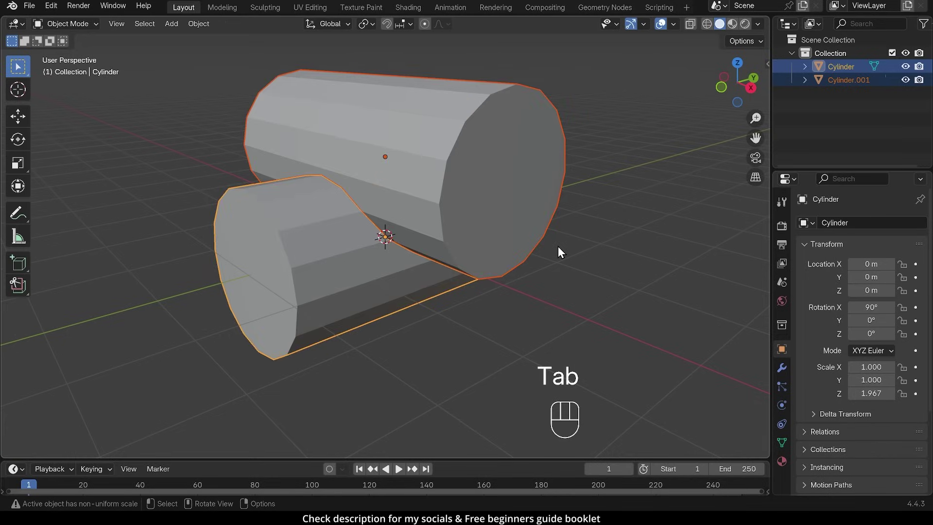
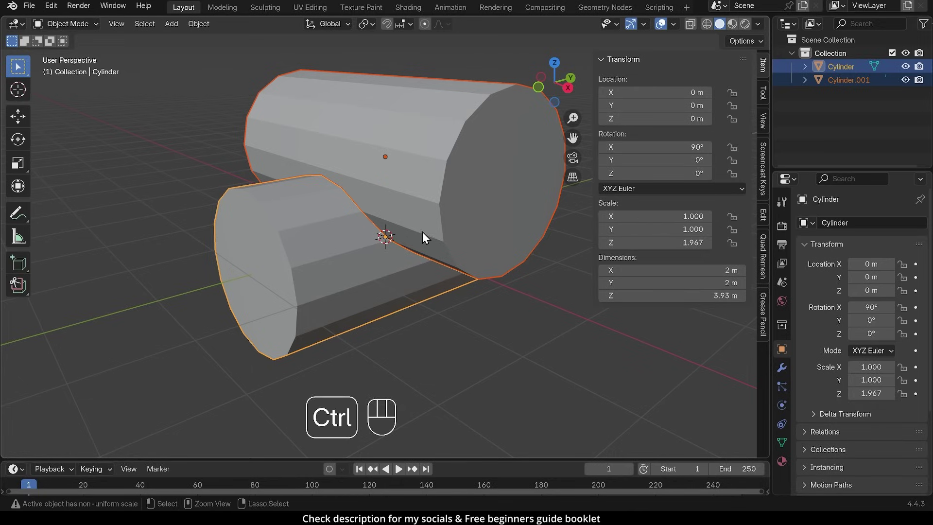
key("ctrl+a")
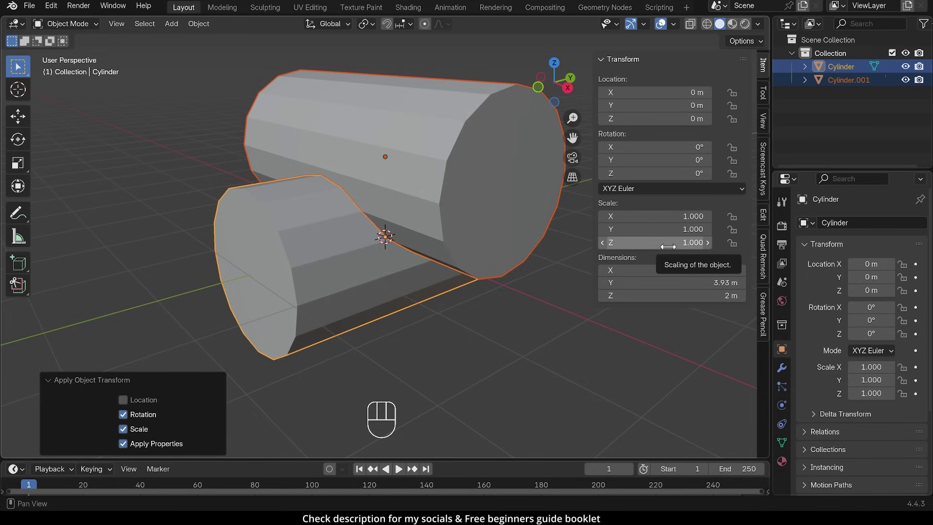
key("n")
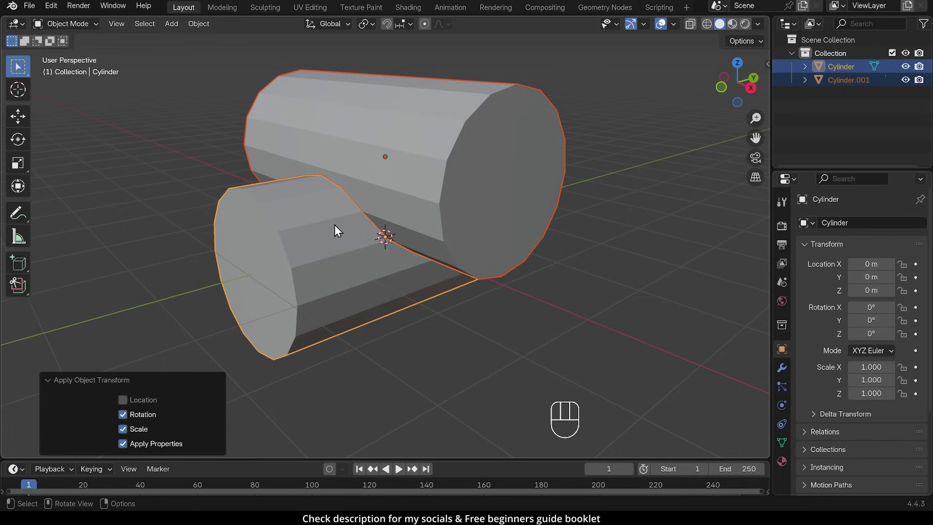
Duplicate both cylinders in place into a new collection 'originals' and hide it
key("shift+d")
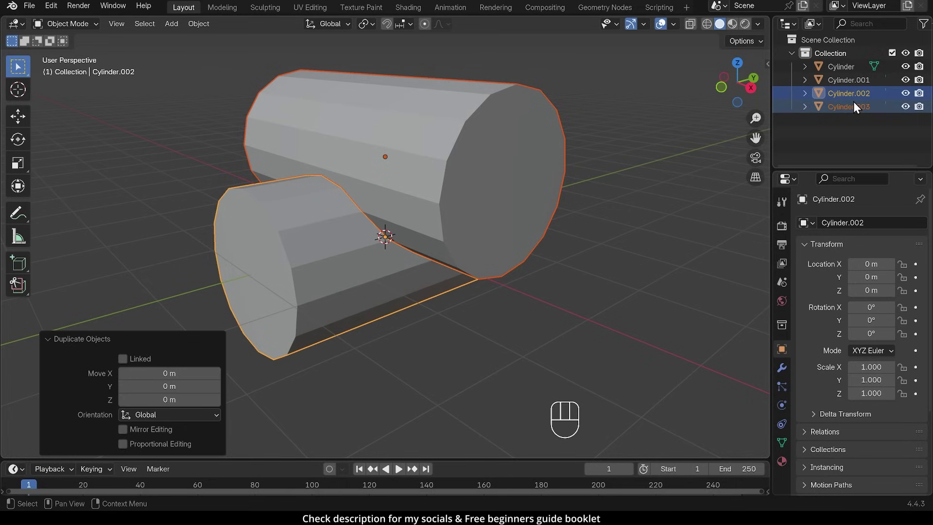
key("m")
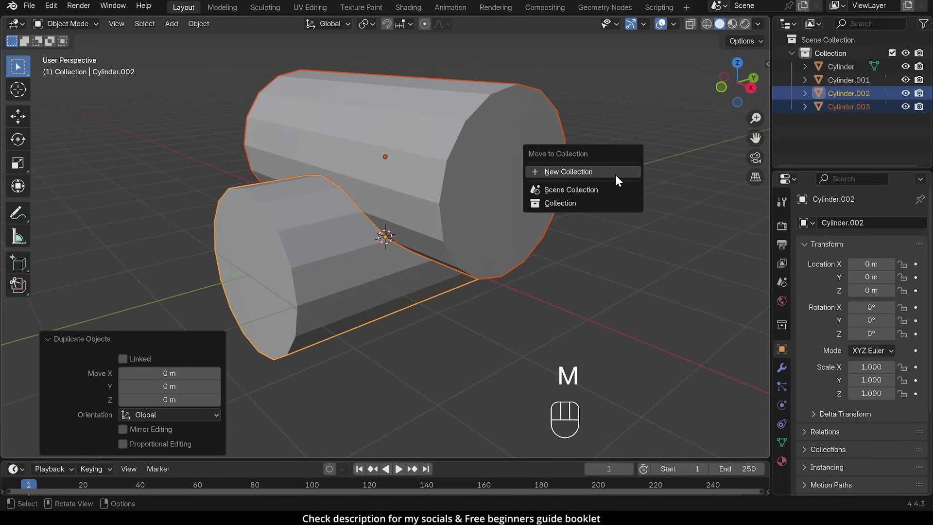
key("BackSpace")
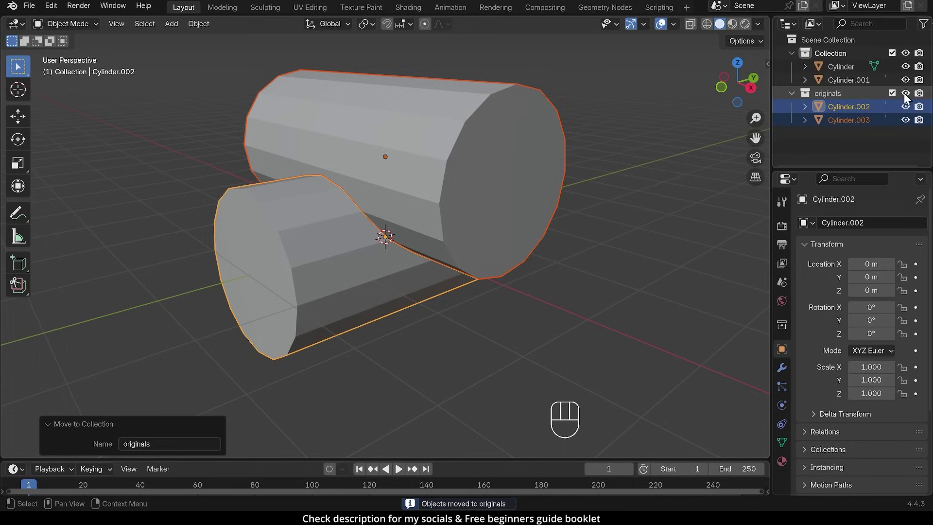
left_click(909, 100)
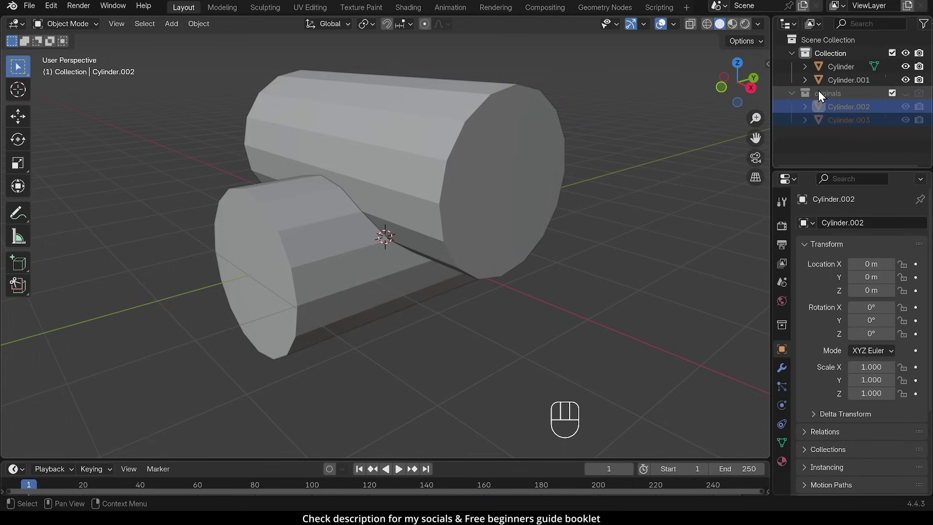
Rename the main collection to 'cool object' and select the upper cylinder
left_click(832, 61)
left_click(832, 60)
left_click_drag(832, 61, 861, 62)
key("o")
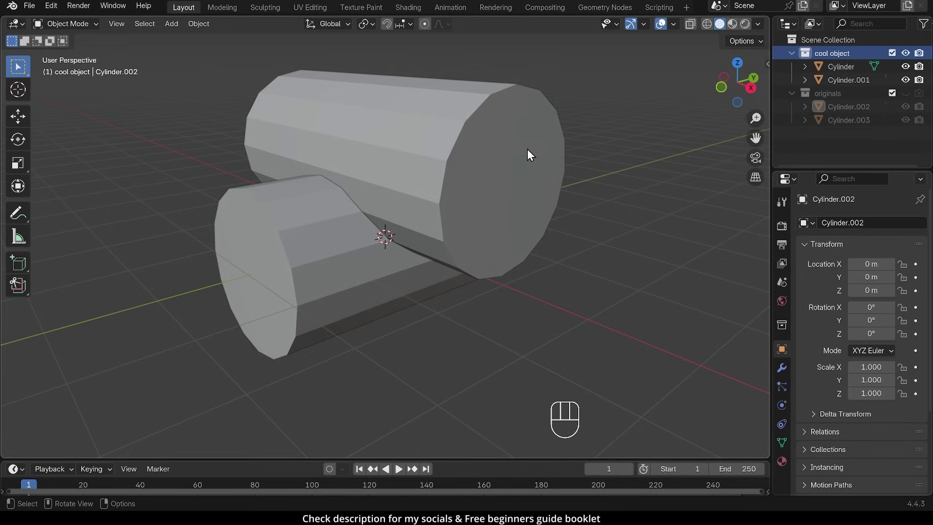
left_click_drag(499, 175, 430, 206)
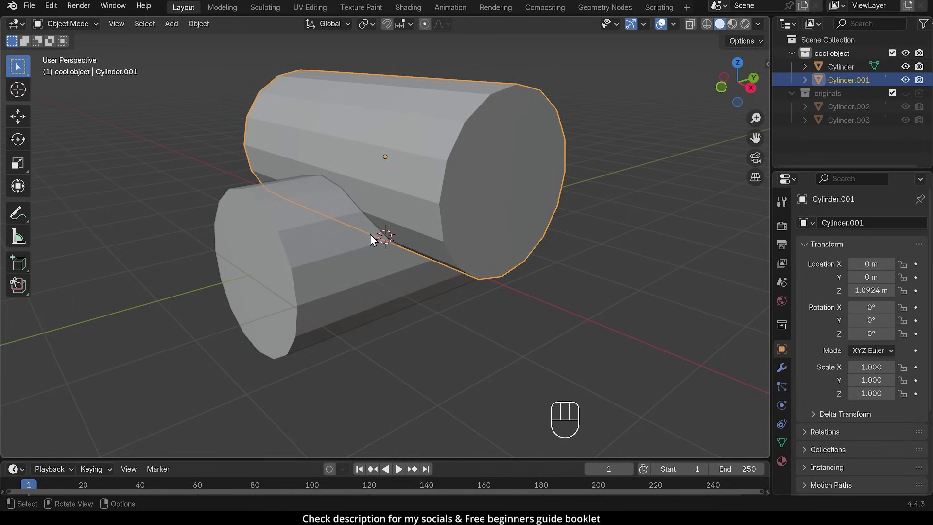
Show the lower cylinder's empty modifier stack and confirm the Bool Tool add-on is enabled
left_click(361, 246)
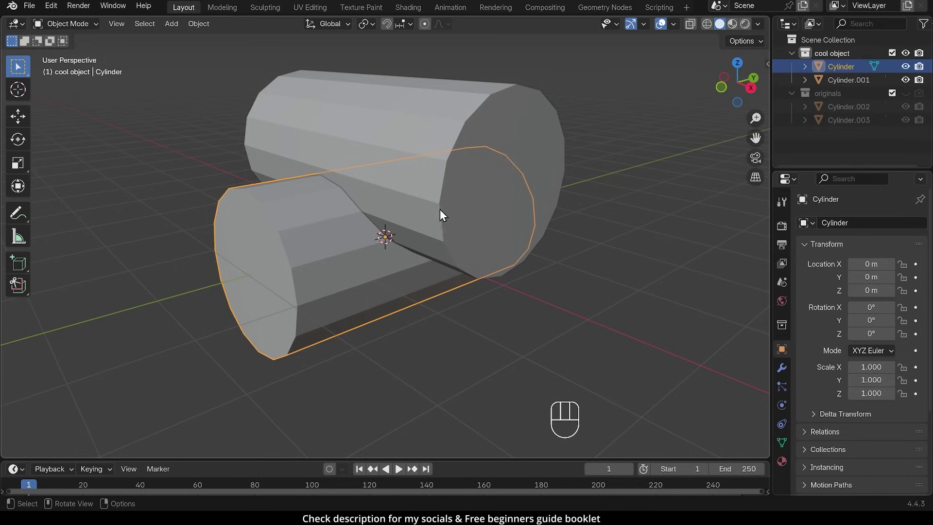
left_click(784, 371)
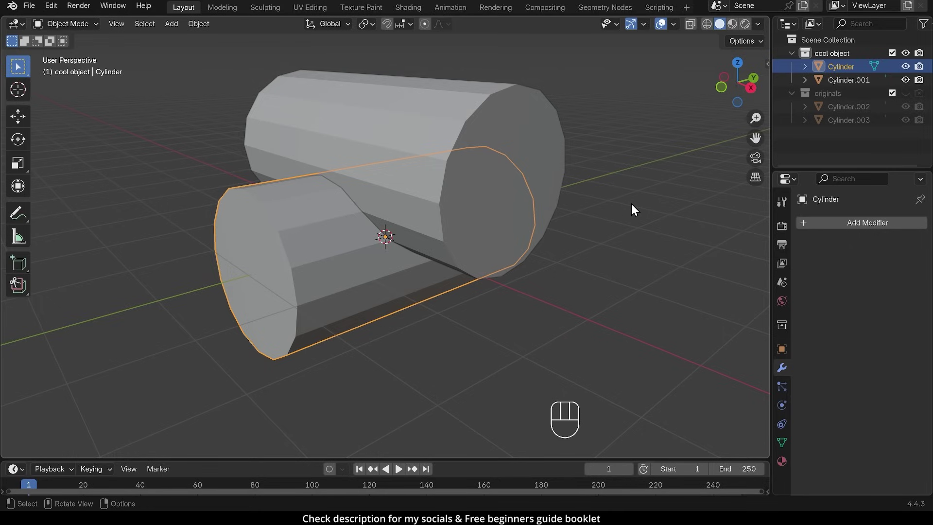
left_click_drag(54, 10, 82, 180)
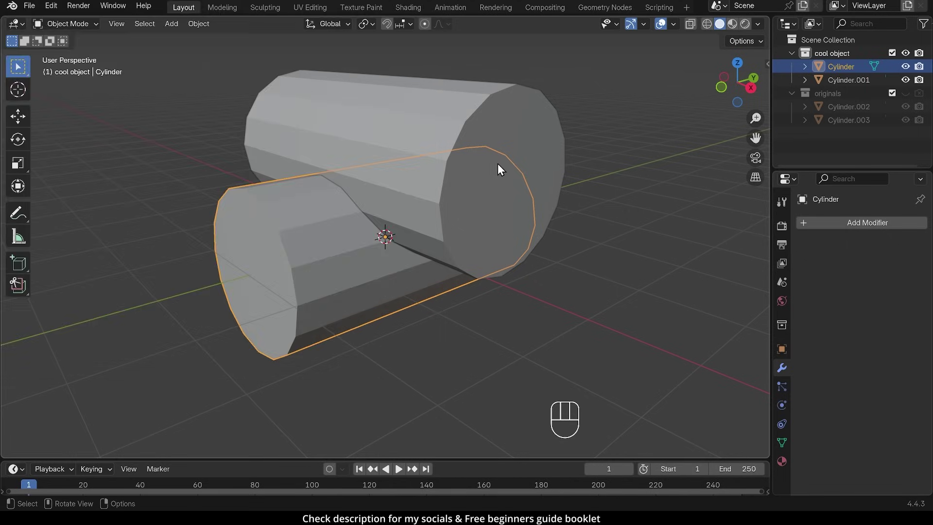
Union the two cylinders into one mesh with the Bool Tool's Auto Boolean Union in the N panel
key("n")
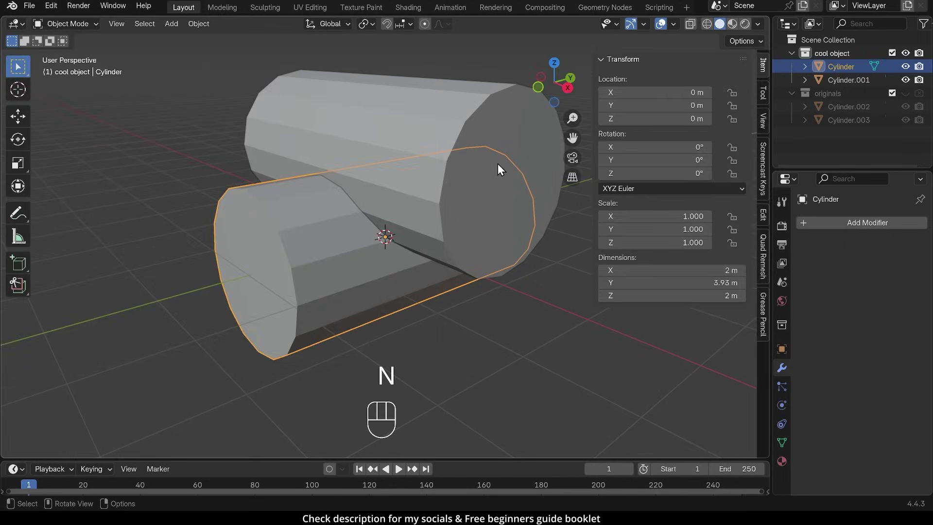
left_click(769, 219)
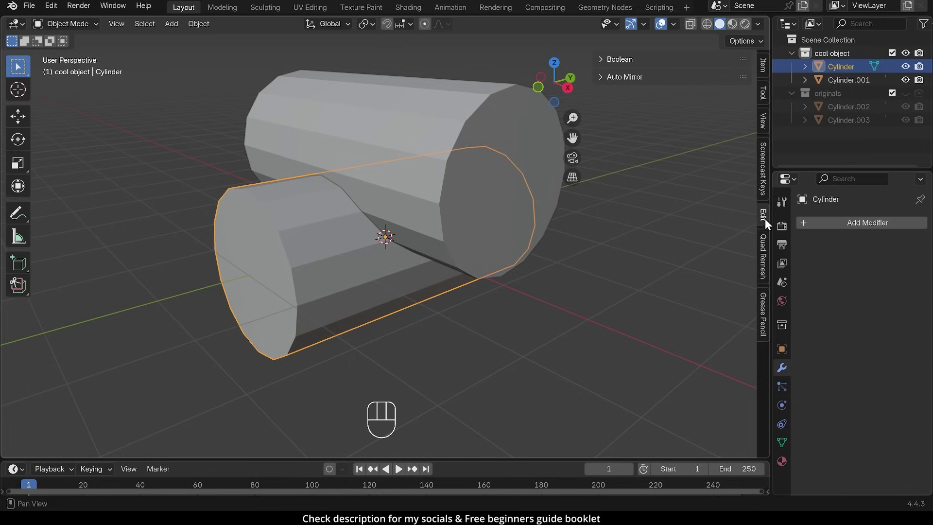
left_click(609, 64)
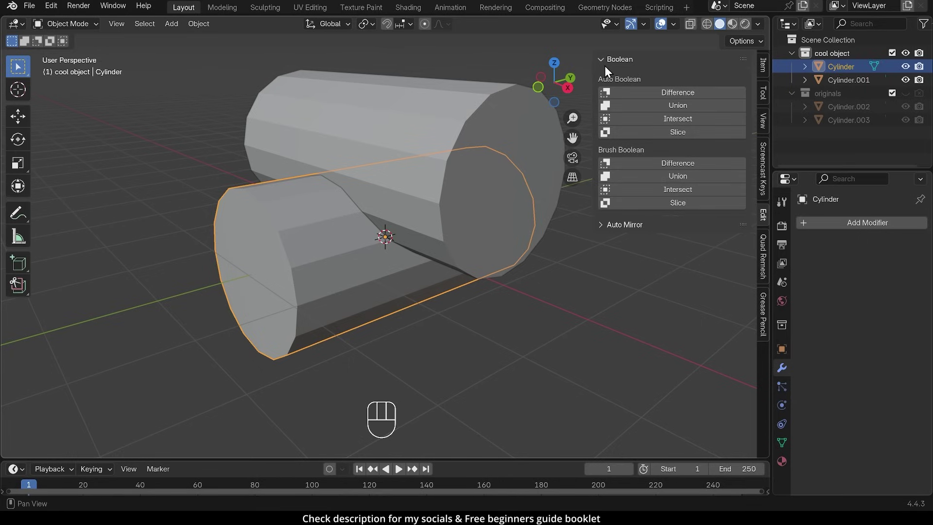
left_click(432, 103)
left_click(314, 234)
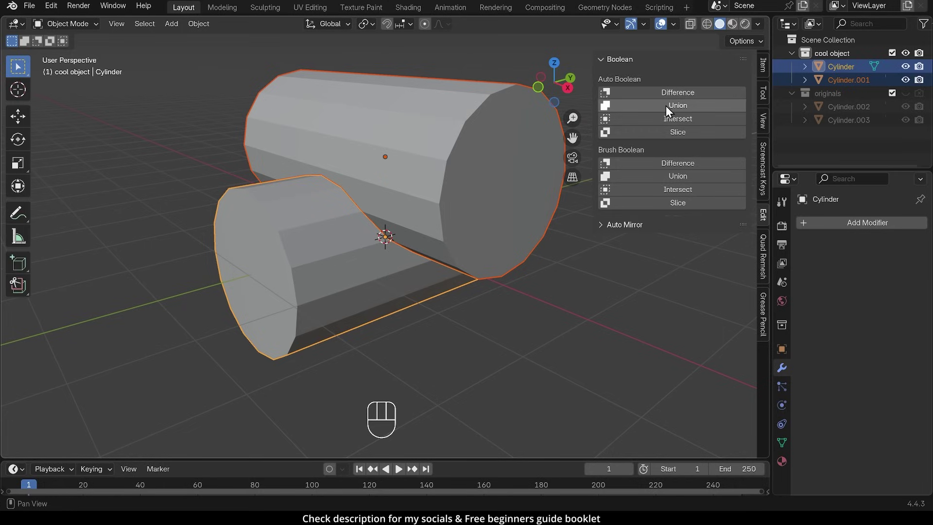
left_click(669, 112)
left_click_drag(504, 301, 502, 283)
Box-select the upper body's vertices through X-ray and confirm the Auto Mirror add-on is enabled
key("Tab")
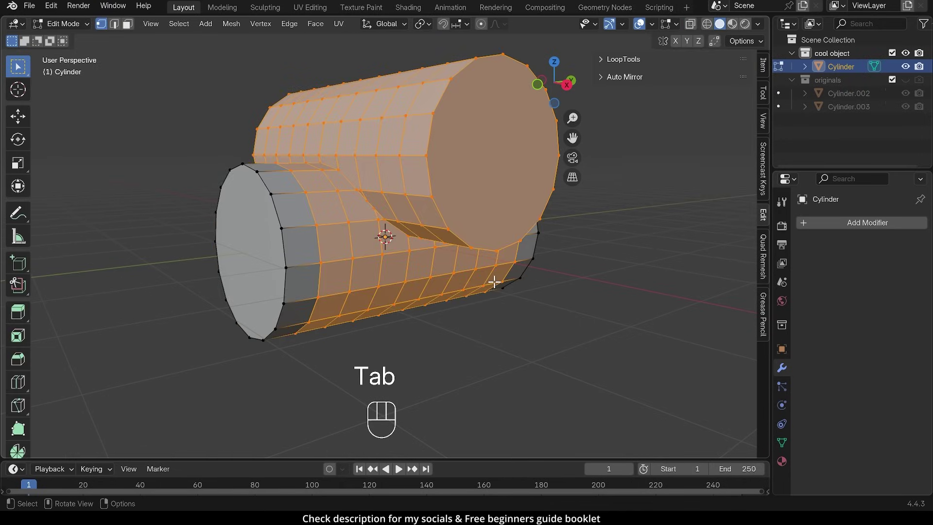
key("alt+z")
left_click_drag(381, 247, 362, 266)
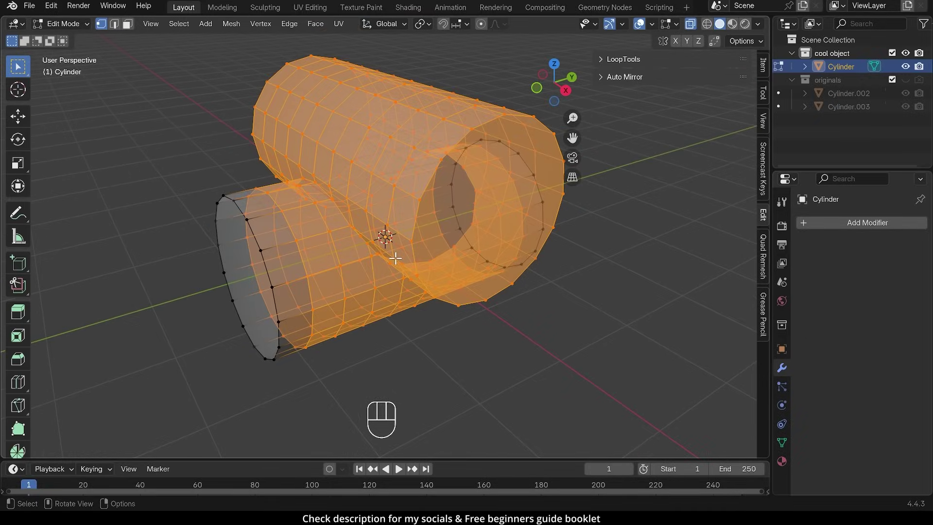
key("alt+z")
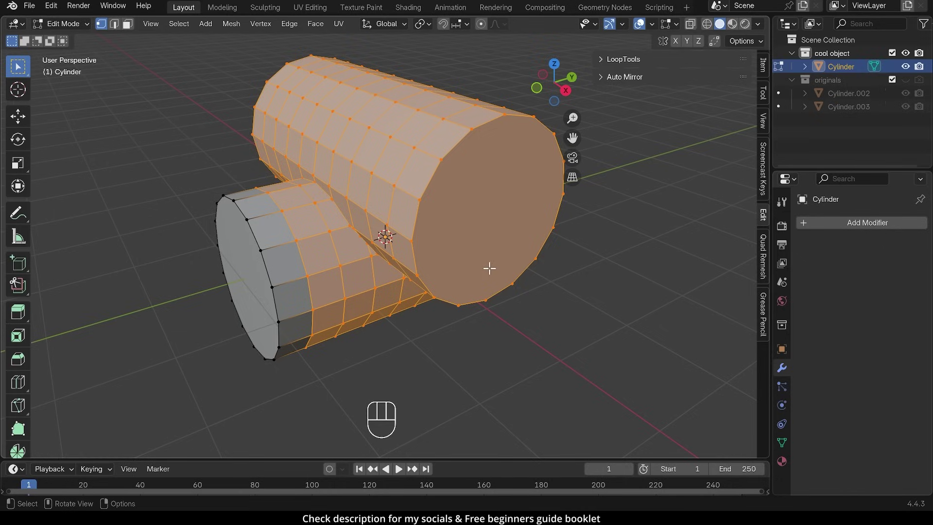
key("n")
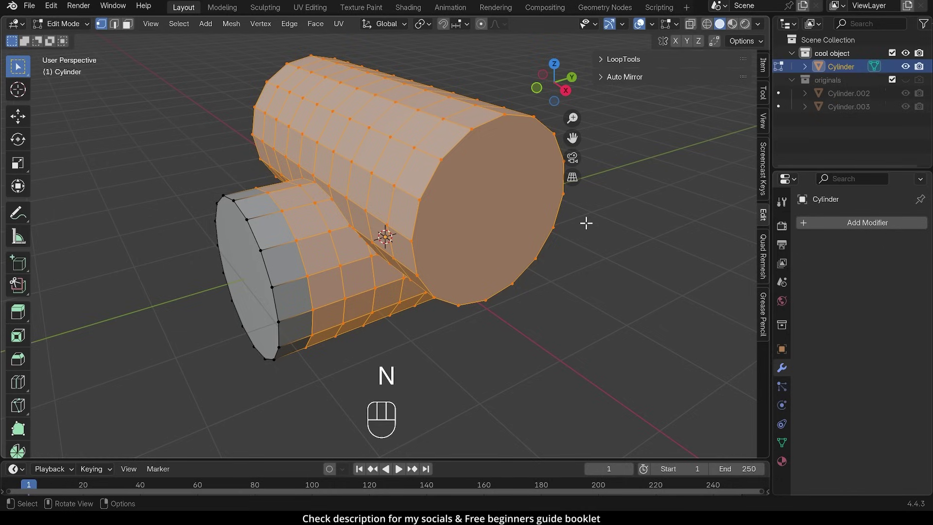
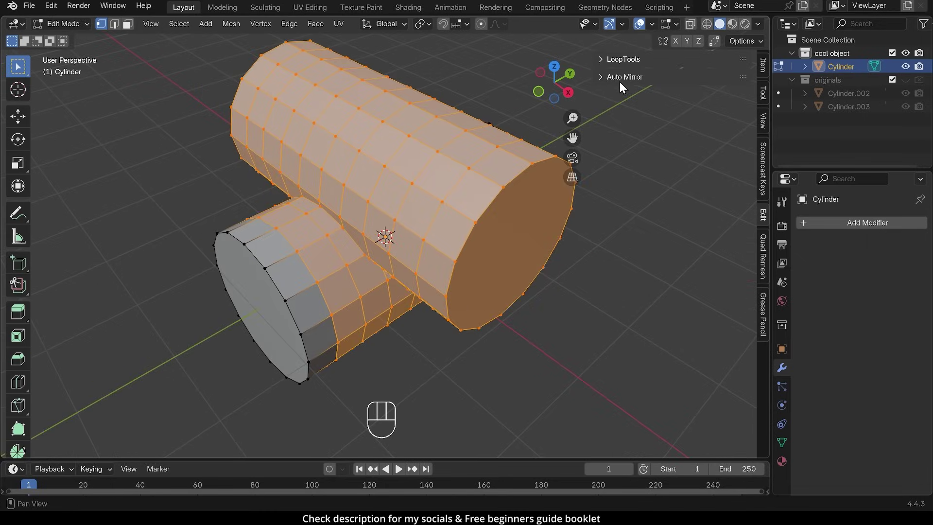
left_click_drag(62, 13, 91, 184)
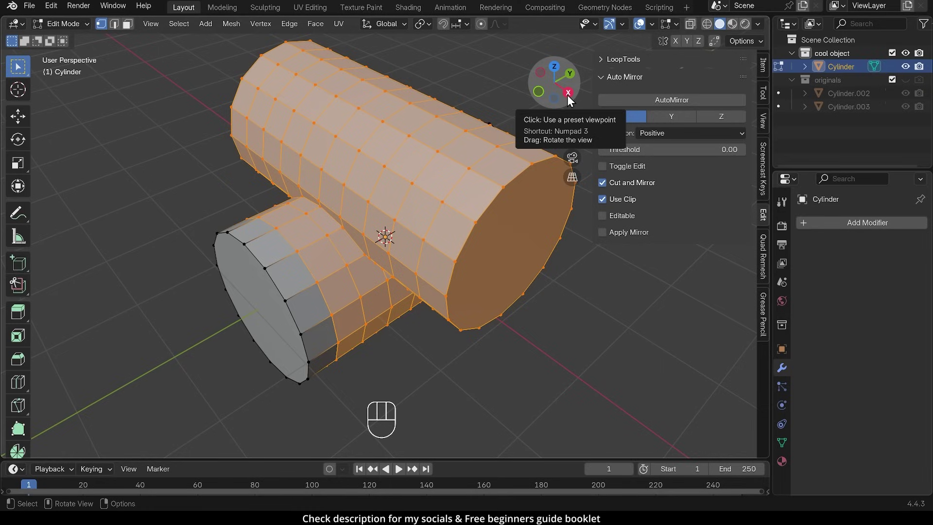
AutoMirror the mesh on X, then on Y negative, and enable the Y axis on the first Mirror modifier
left_click(658, 107)
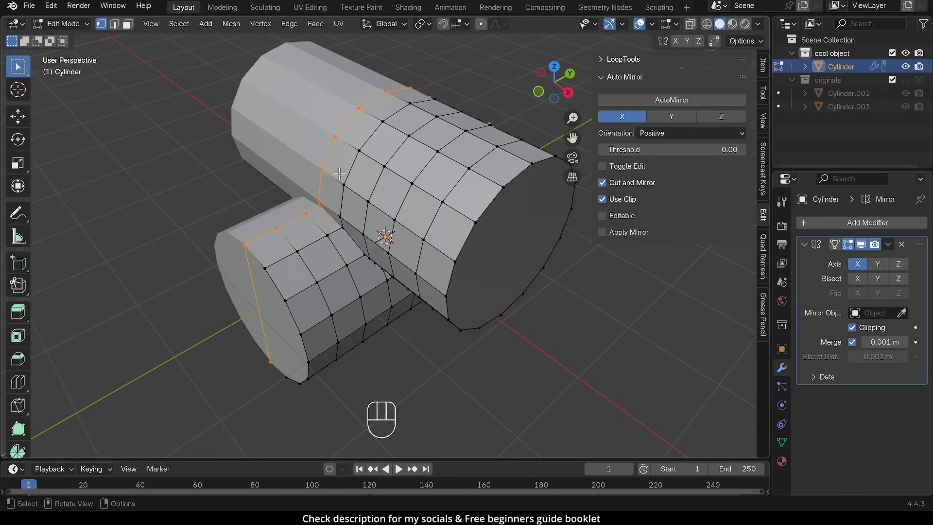
left_click_drag(295, 182, 357, 179)
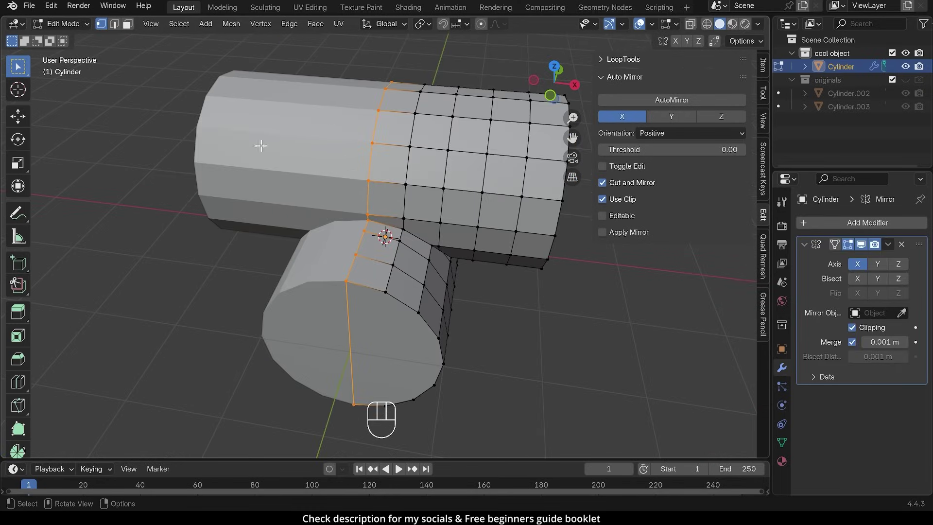
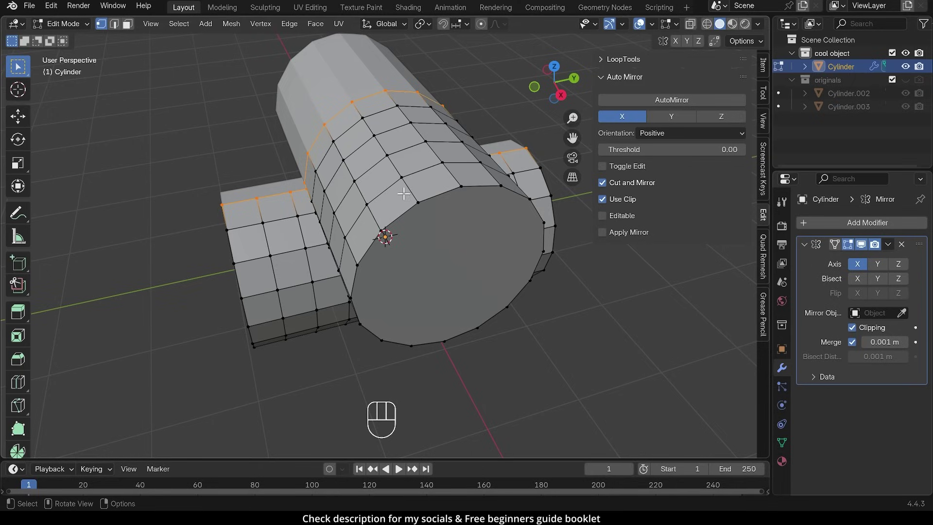
left_click(676, 123)
left_click_drag(670, 142, 668, 167)
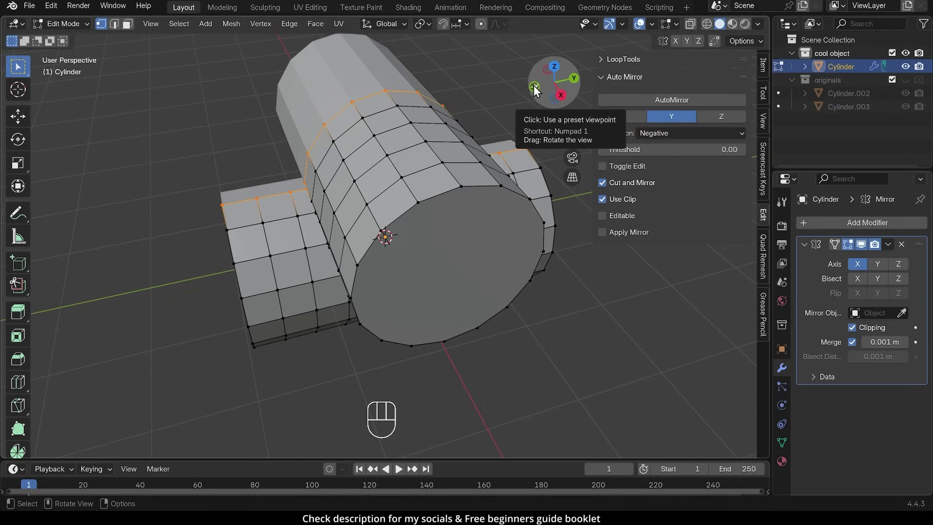
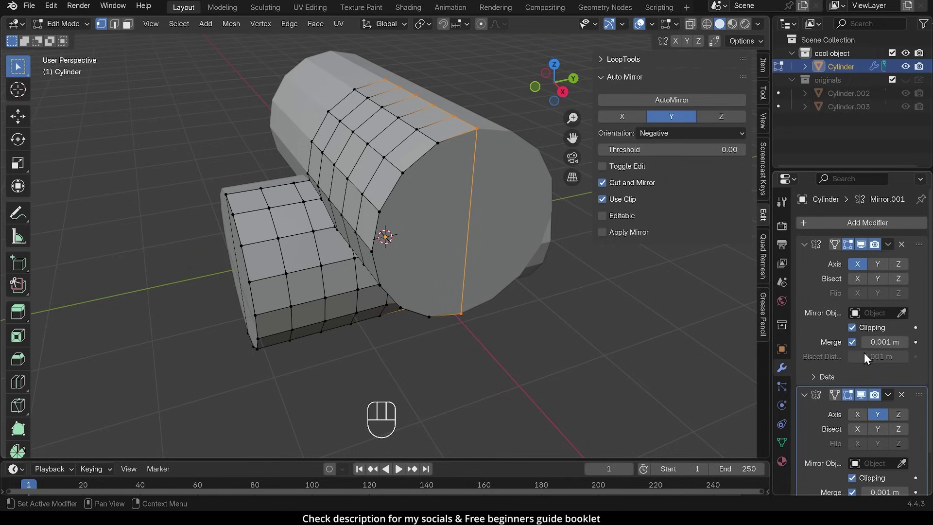
left_click(905, 397)
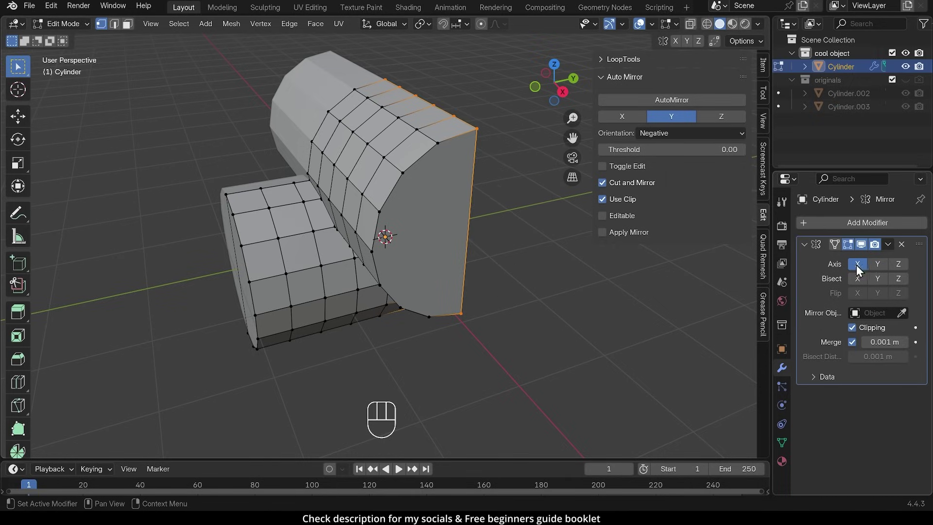
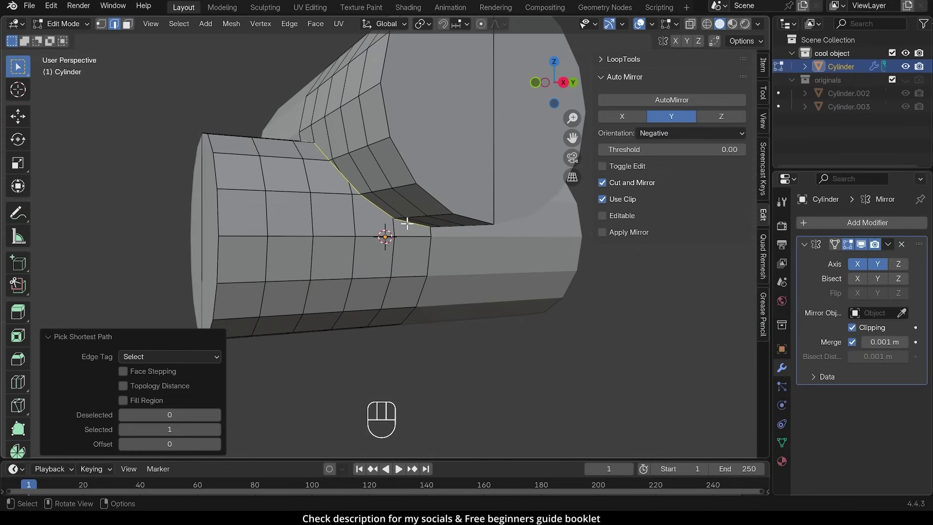
key("ctrl+b")
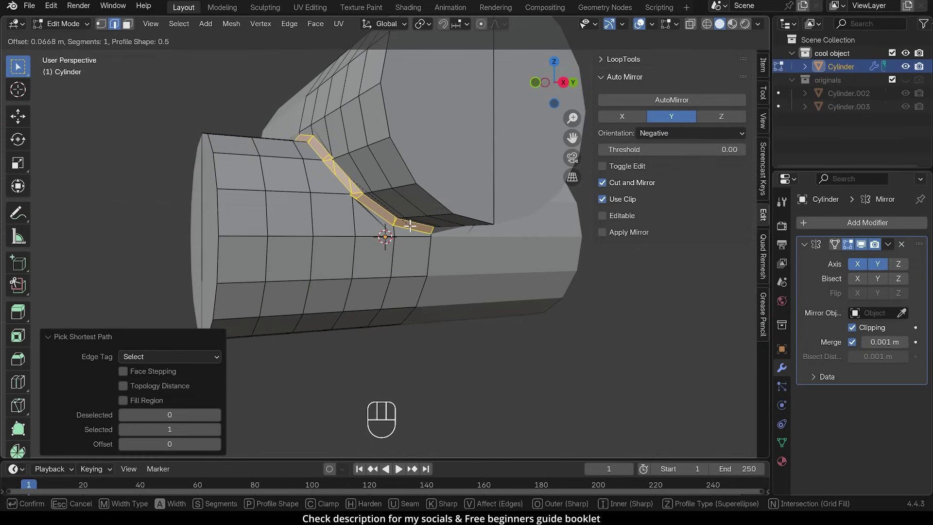
left_click_drag(403, 225, 361, 206)
middle_click(347, 182)
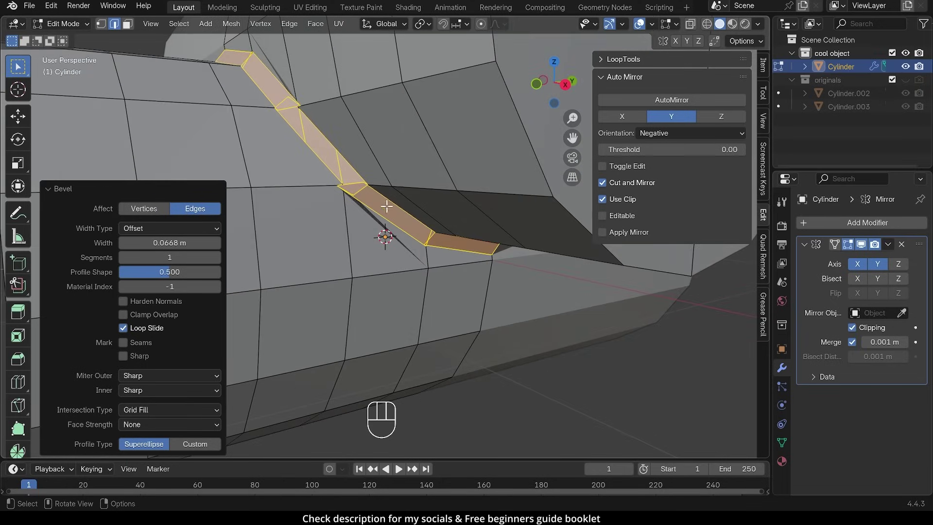
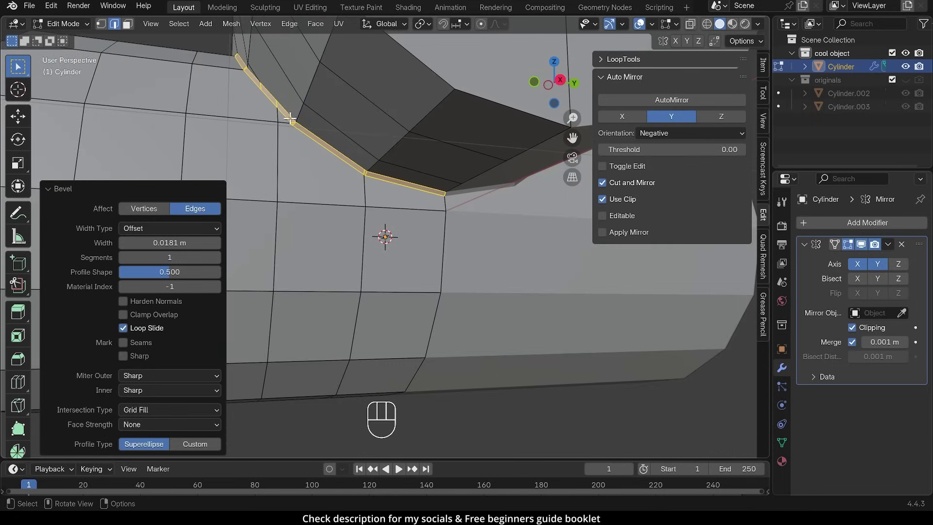
middle_click(342, 183)
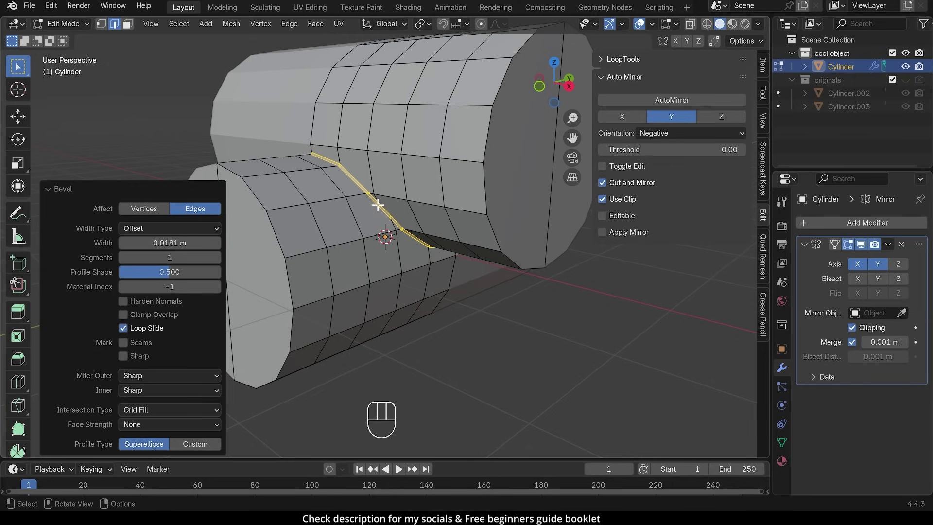
middle_click(355, 186)
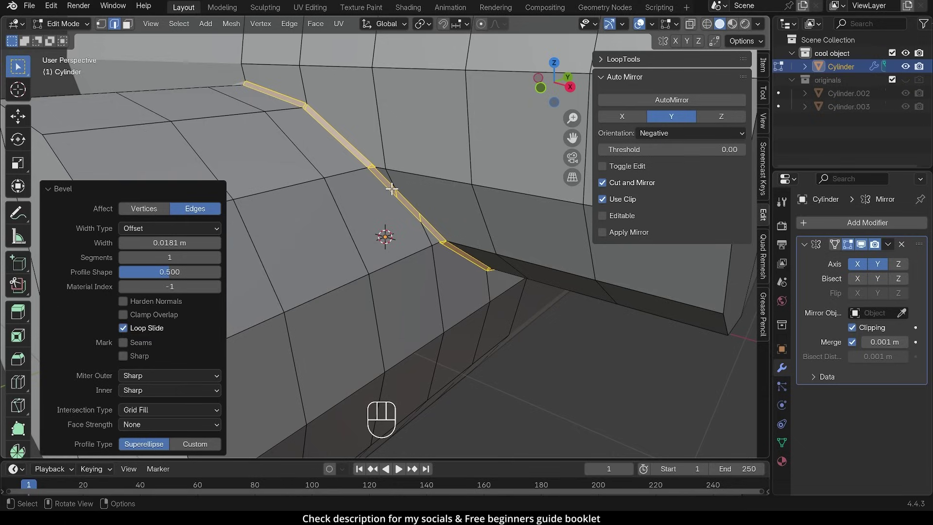
key("ctrl+z")
key("ctrl+z")
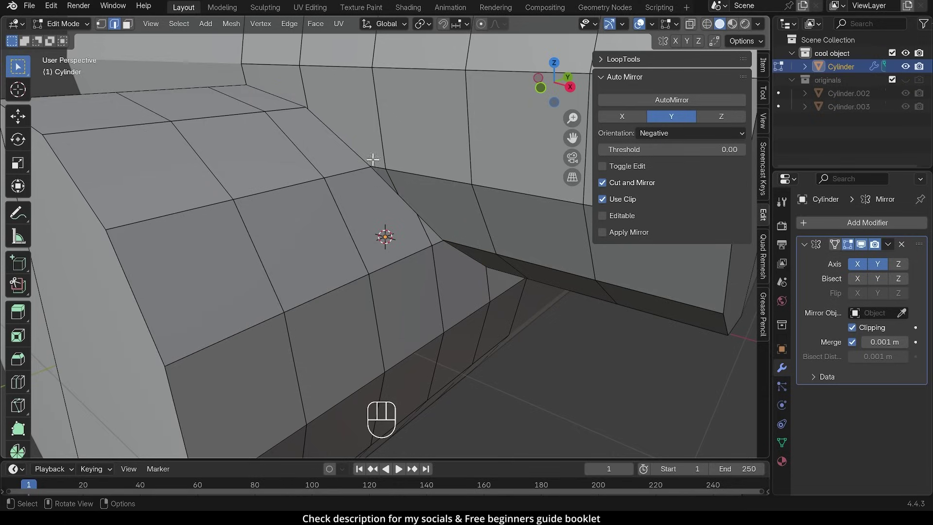
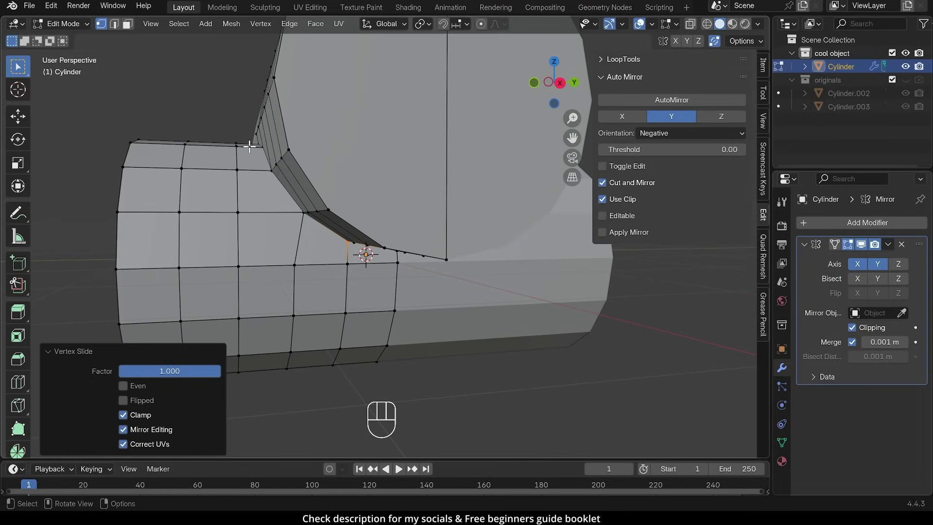
Slide a junction vertex along its edge and merge the corner vertices at center
left_click_drag(284, 180, 320, 188)
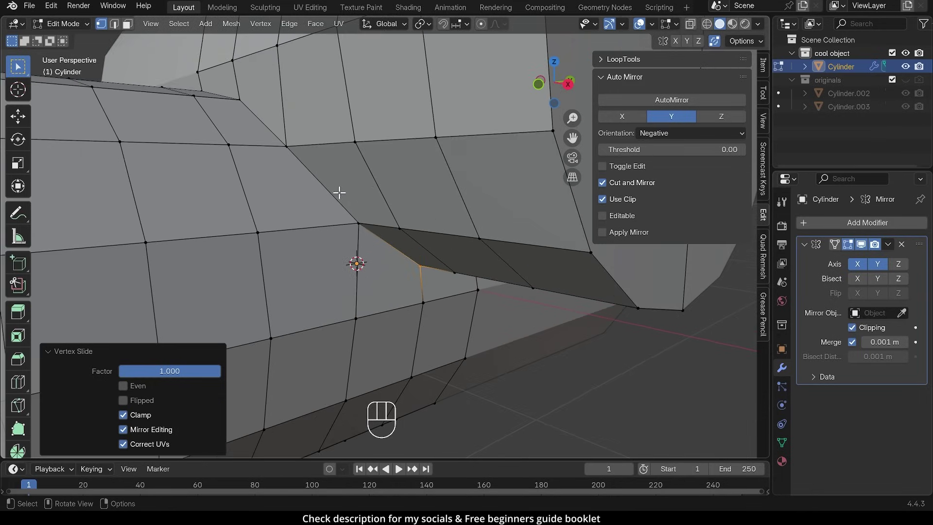
left_click_drag(306, 174, 321, 183)
left_click(333, 184)
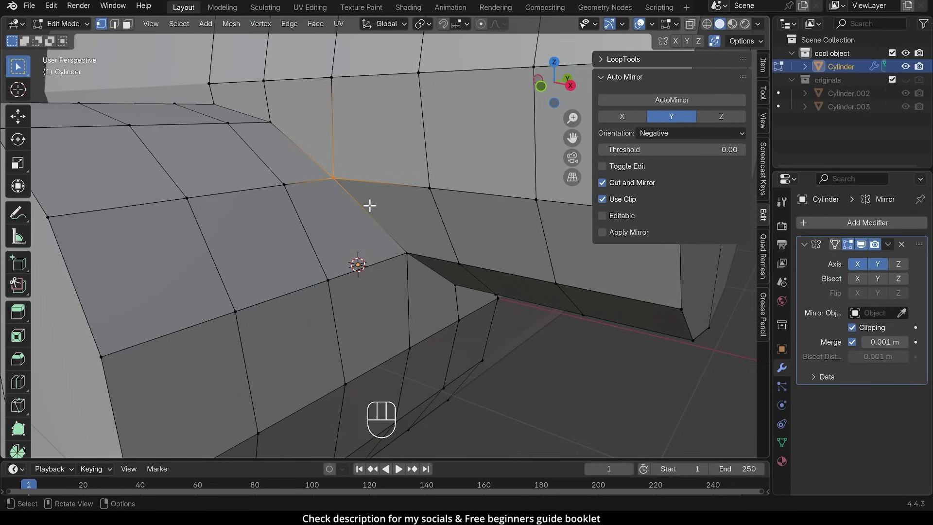
key("m")
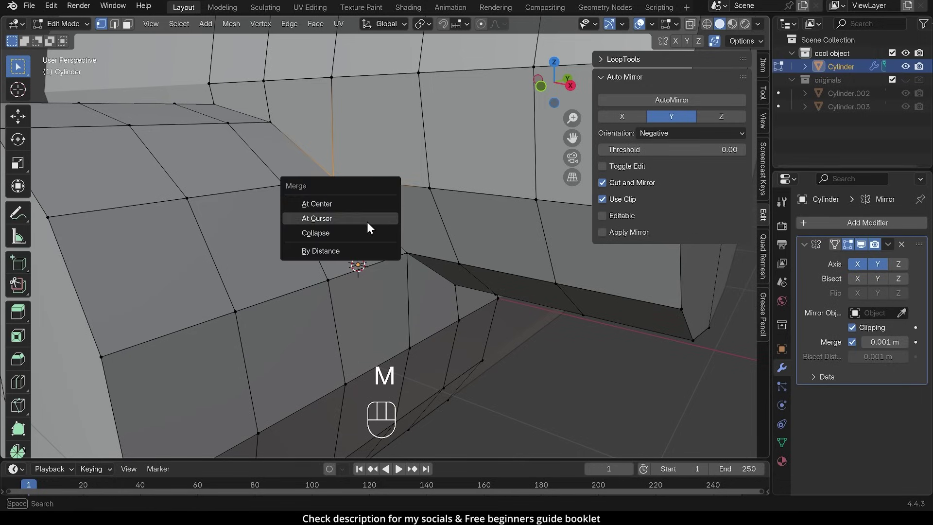
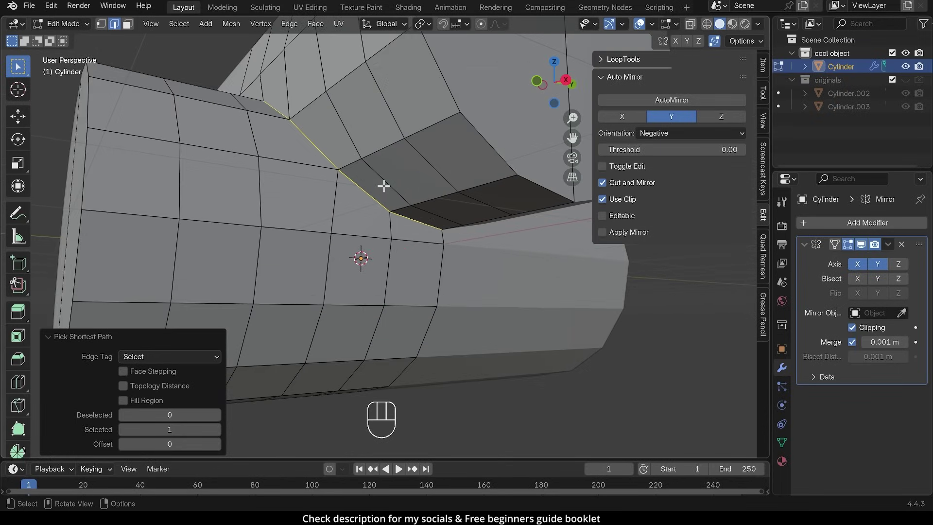
Bevel the junction edge loop between the two cylinders
key("ctrl+b")
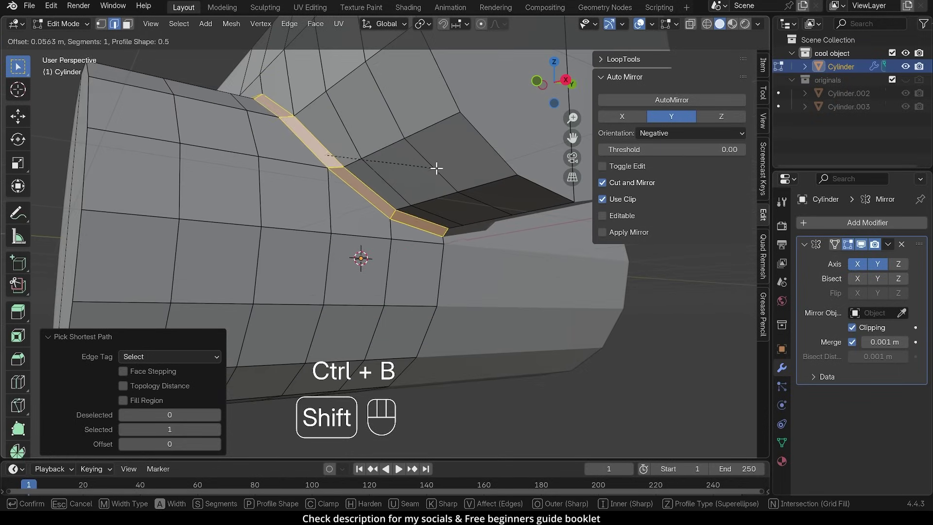
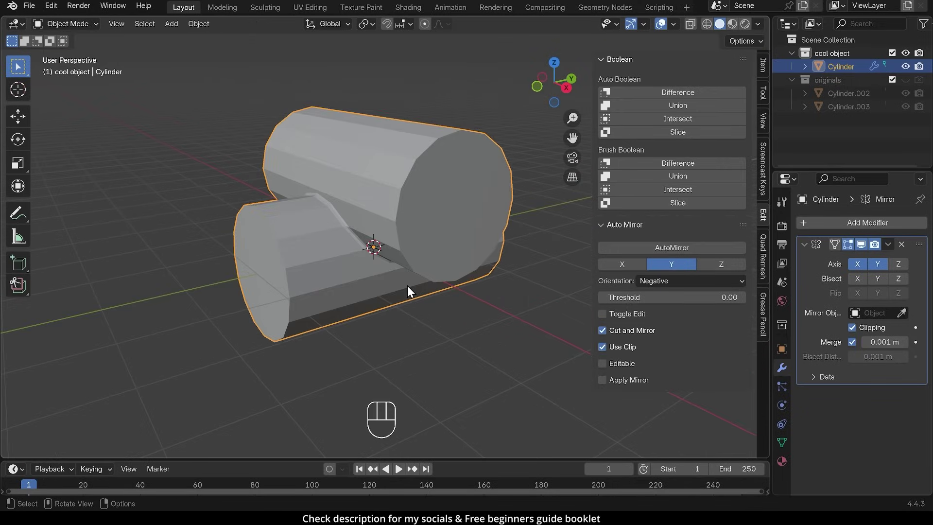
key("Tab")
key("2")
Bevel both cylinder end rims with 2 segments and return to Object Mode
left_click(400, 172)
left_click_drag(264, 234, 327, 226)
left_click_drag(324, 261, 354, 260)
key("ctrl+b")
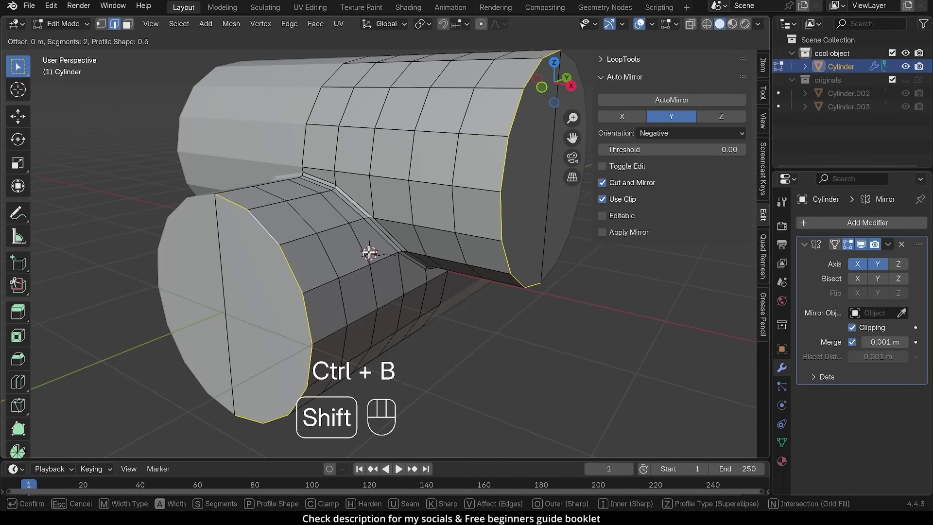
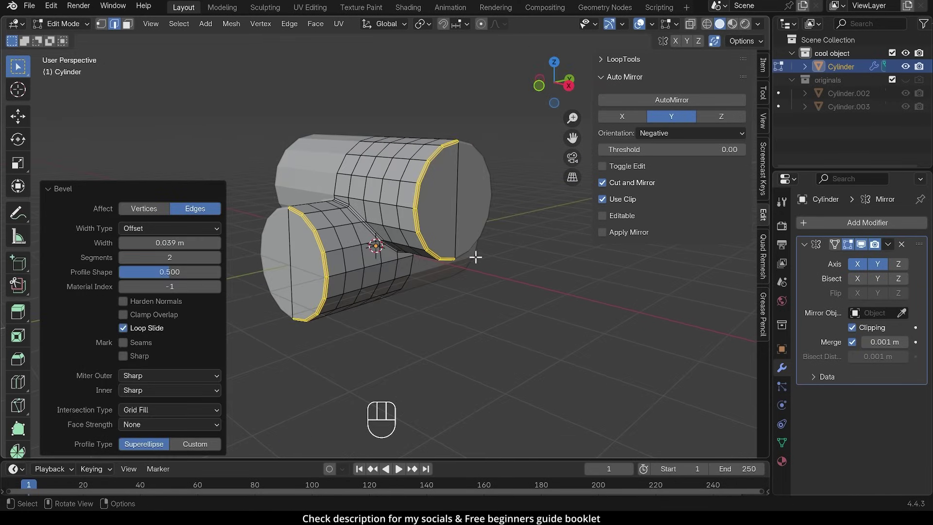
key("Tab")
Give the T-joint level-3 subdivision and shade the whole object smooth
key("ctrl+3")
left_click_drag(466, 264, 502, 292)
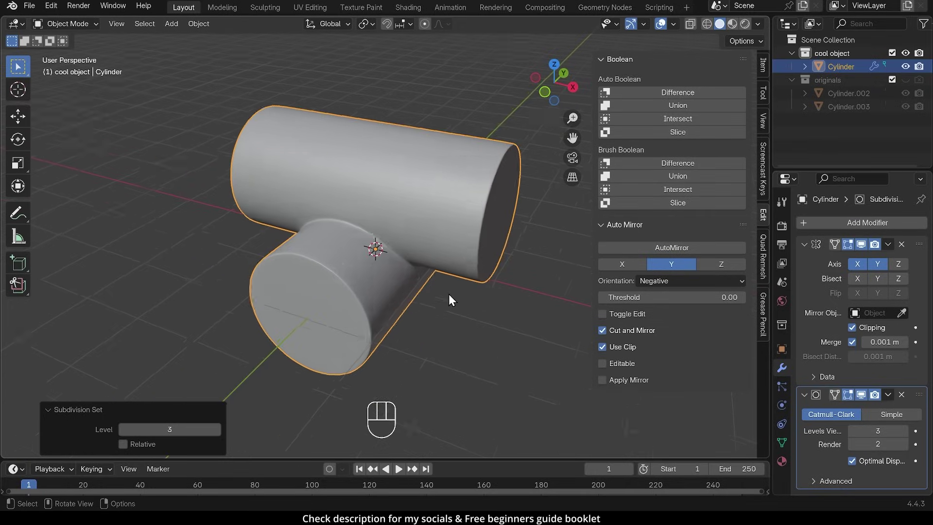
left_click_drag(418, 291, 371, 258)
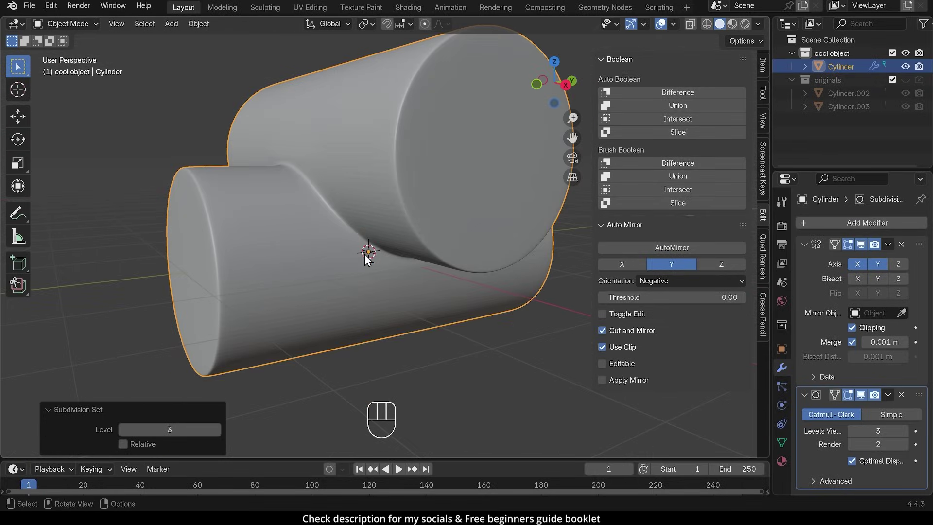
left_click(288, 233)
Collapse the Mirror and Subdivision modifier panels and inspect the smooth joint
left_click_drag(407, 310, 425, 296)
left_click(809, 244)
left_click(808, 263)
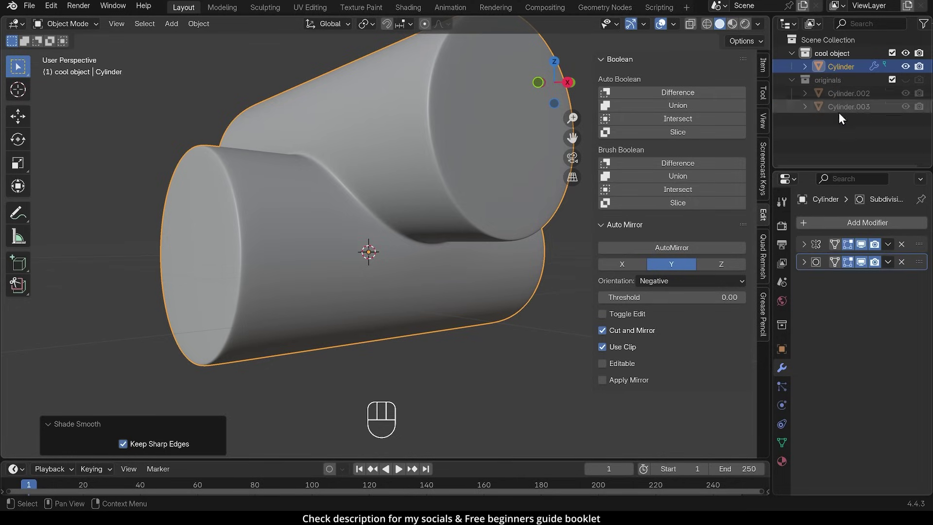
left_click_drag(378, 182, 365, 197)
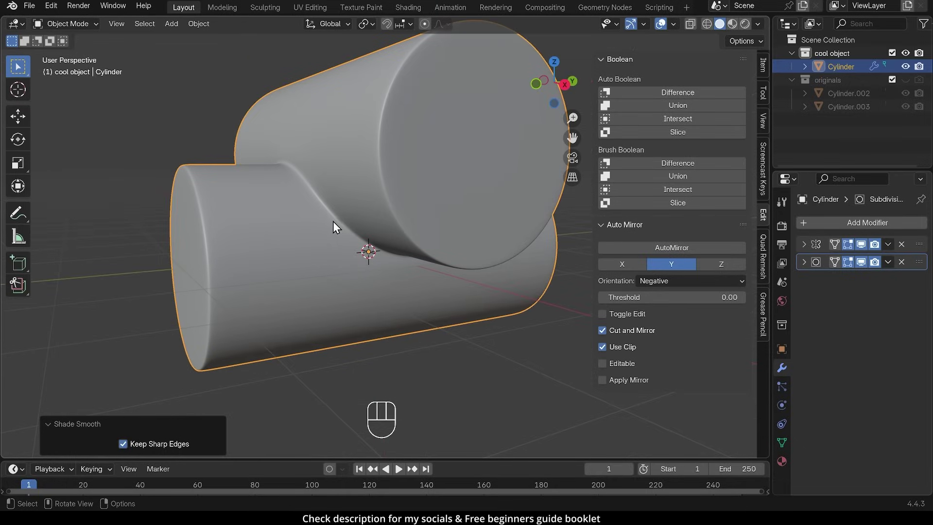
key("Tab")
left_click_drag(302, 213, 318, 215)
left_click(286, 161)
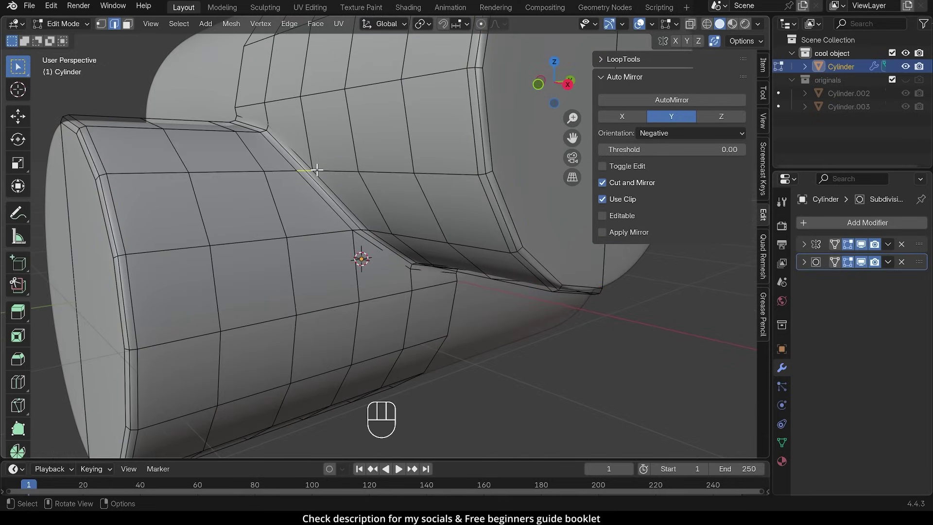
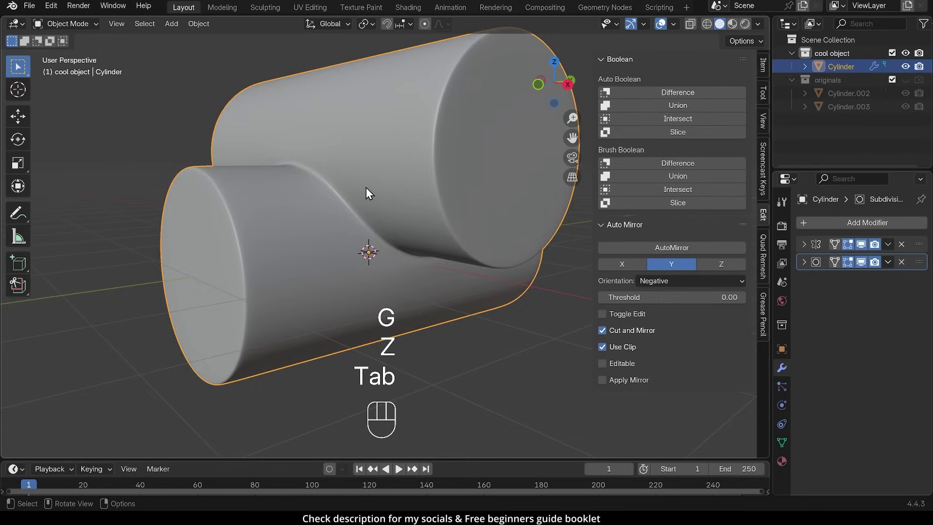
left_click_drag(387, 198, 387, 195)
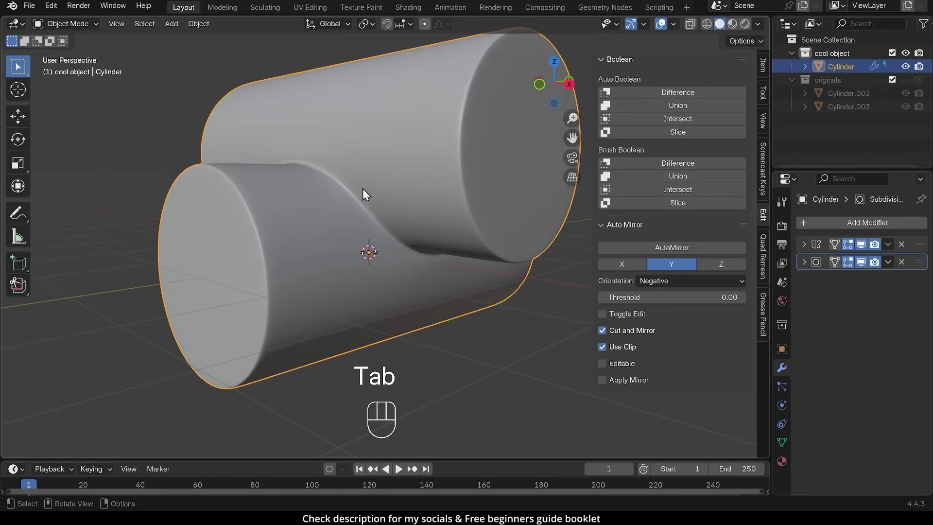
middle_click(362, 186)
key("Tab")
key("g")
key("z")
left_click(356, 181)
key("Tab")
left_click_drag(410, 216, 336, 140)
middle_click(318, 188)
left_click_drag(366, 192, 908, 82)
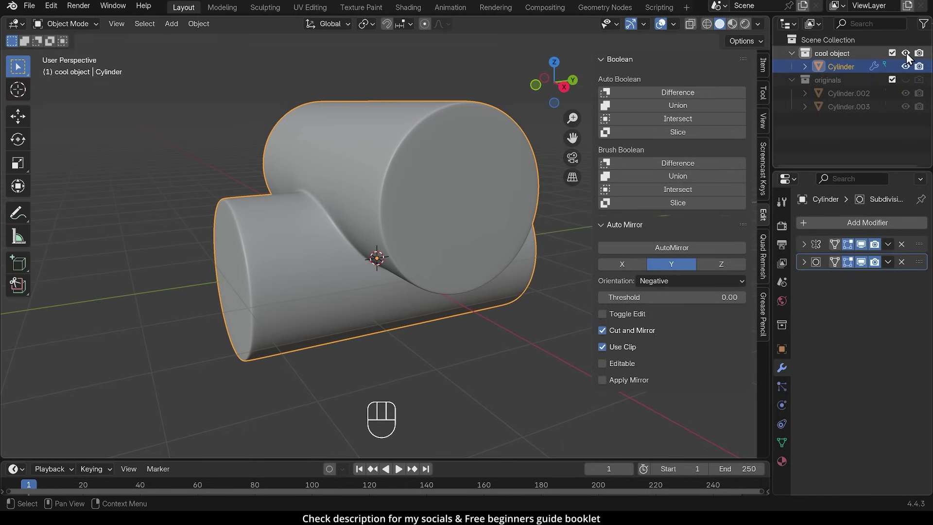
Hide the cool object collection, show the originals and give Cylinder.003 level-3 subdivision
left_click(913, 55)
left_click(907, 87)
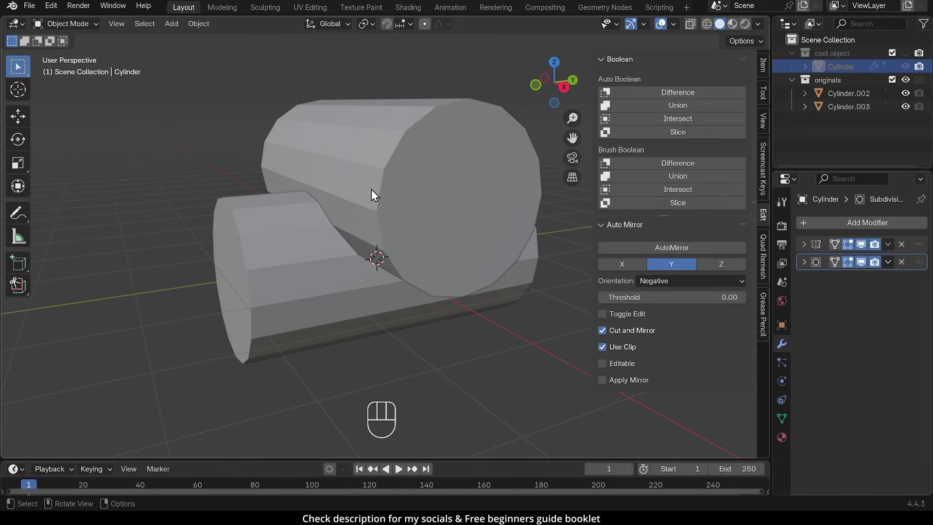
left_click(378, 192)
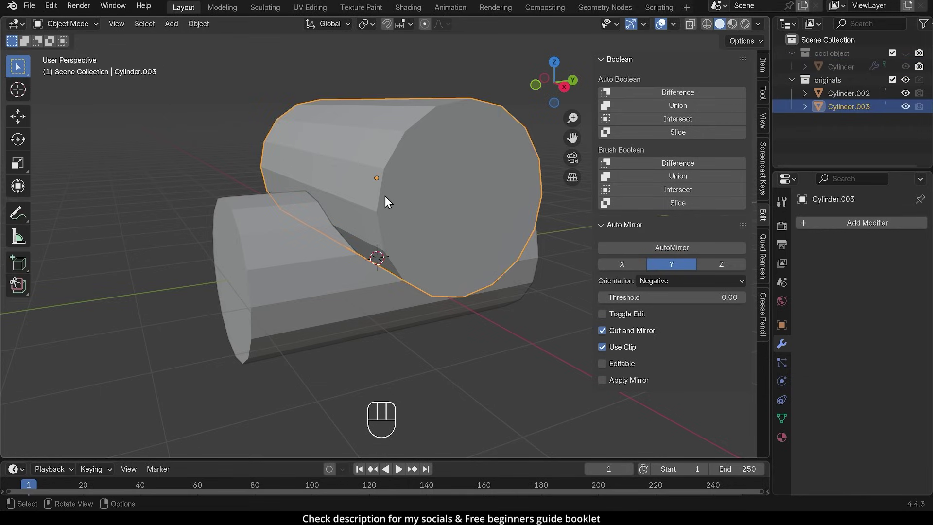
key("ctrl+3")
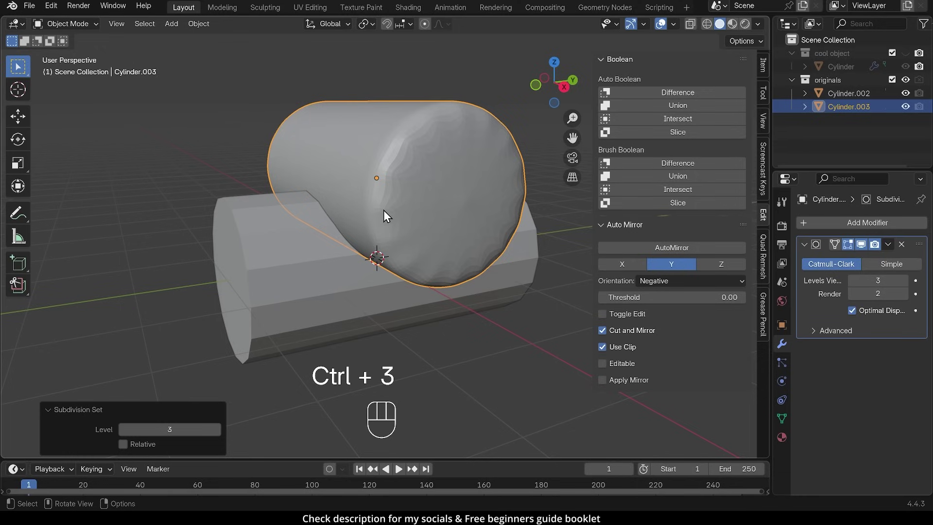
Enter Edit Mode on Cylinder.003 in edge select and pick an edge of the tube
key("Tab")
key("2")
left_click(383, 135)
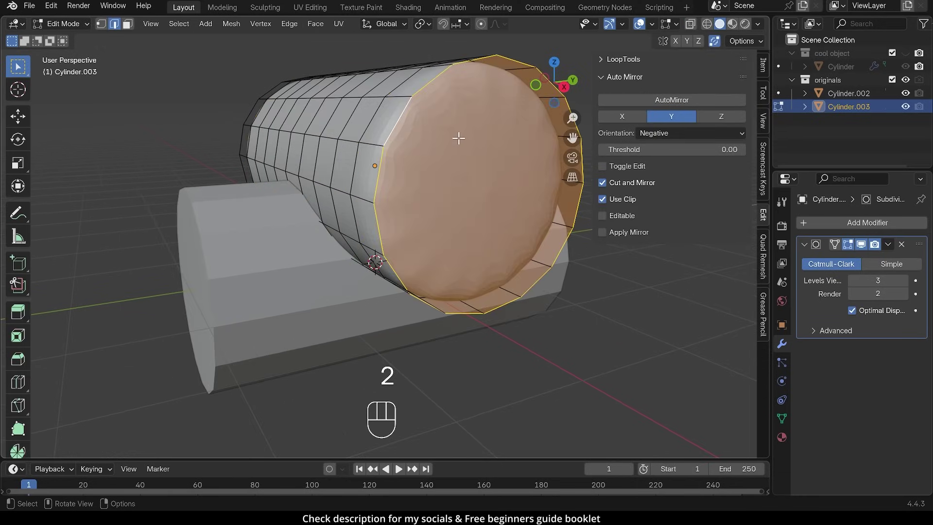
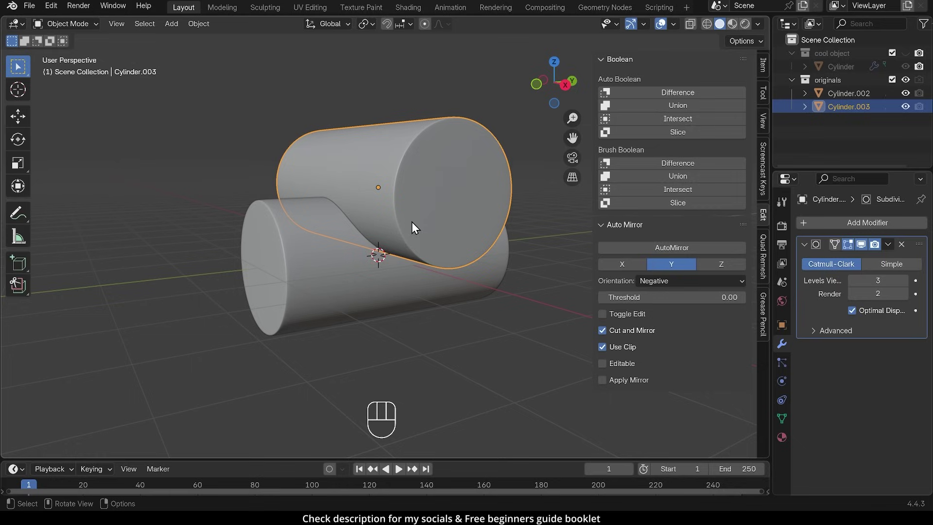
Union the two original cylinders into one high-poly Cylinder.002 with Auto Boolean
left_click(319, 258)
left_click(675, 112)
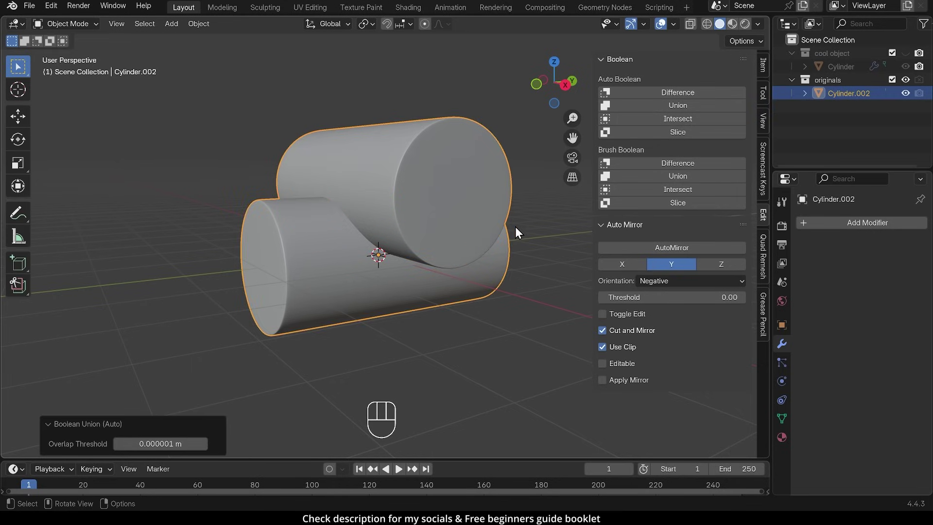
middle_click(378, 255)
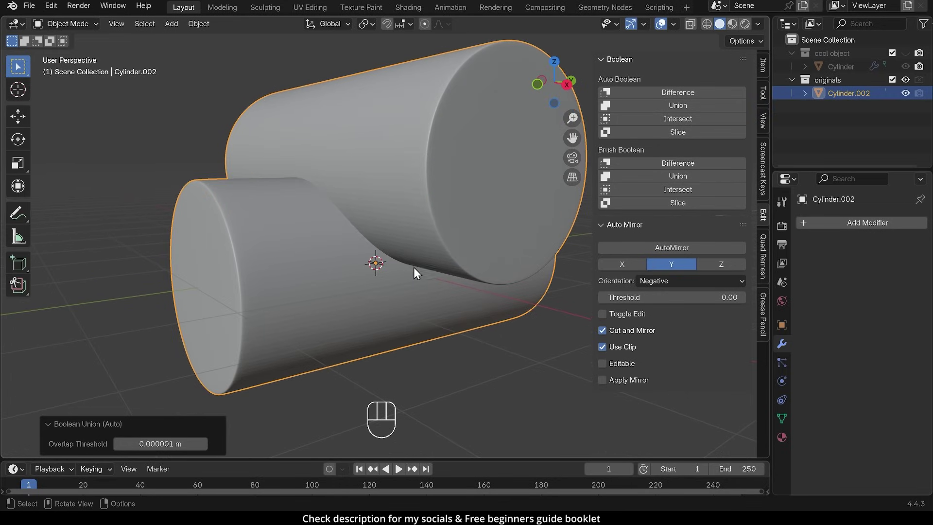
key("Tab")
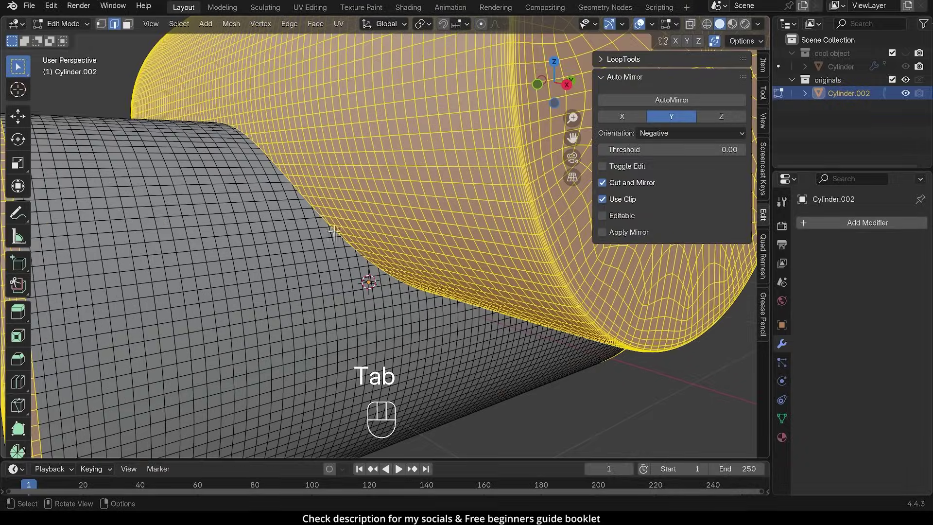
key("Tab")
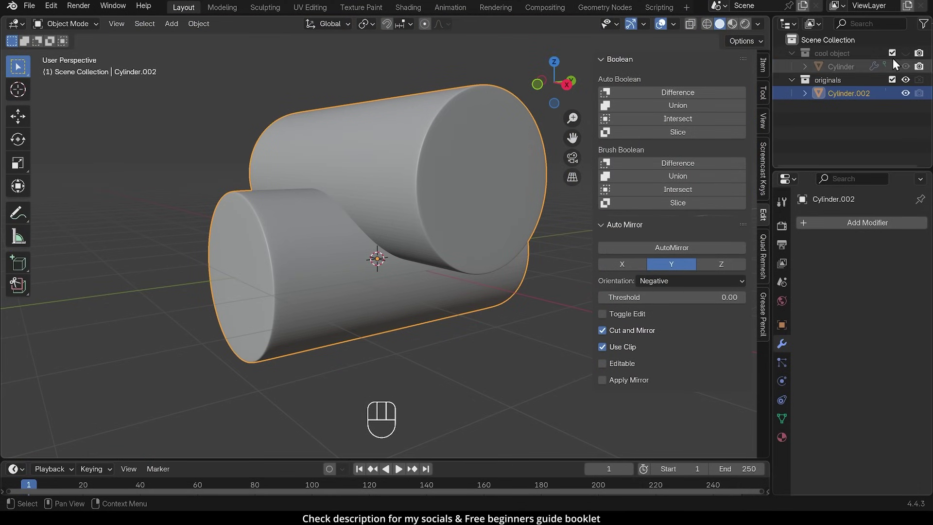
Show the cool object again and hide the original cylinders, zooming on the joint
left_click(914, 56)
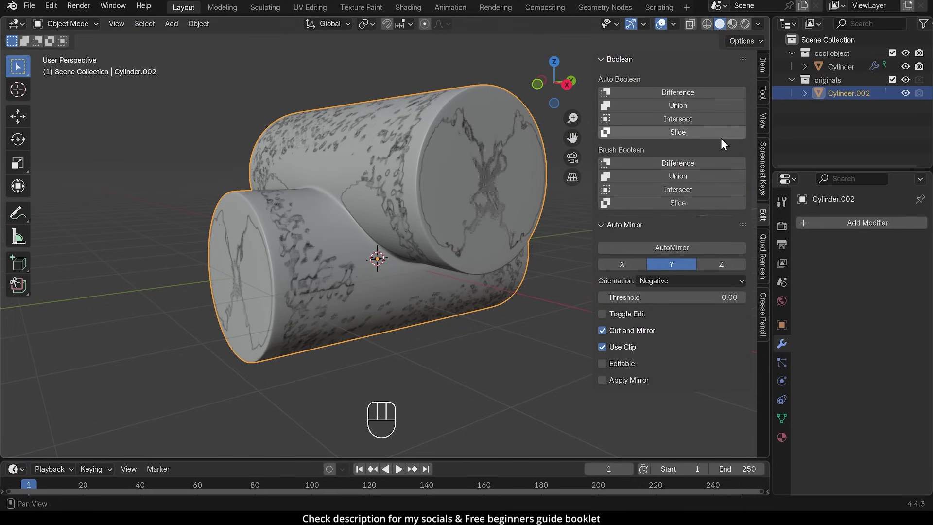
middle_click(409, 213)
left_click(389, 180)
left_click(908, 82)
left_click_drag(321, 183, 300, 170)
key("ctrl+z")
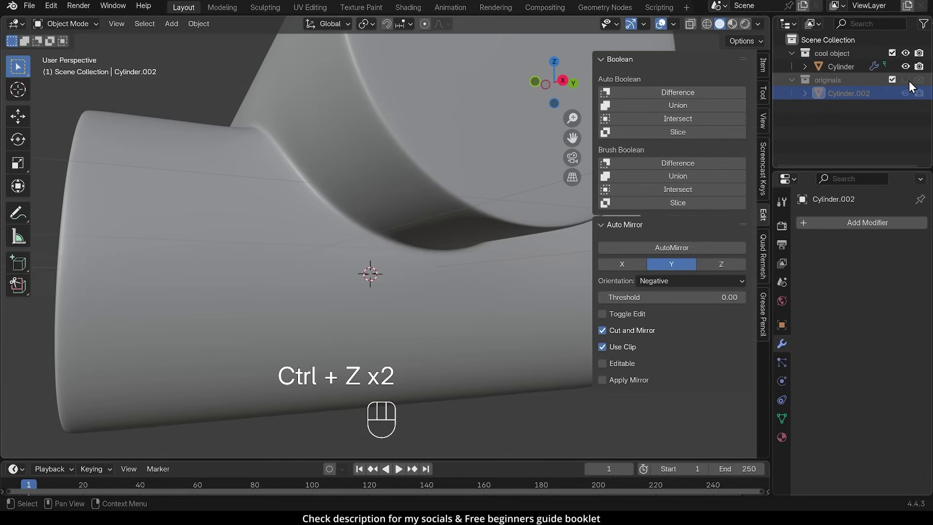
Add a Shrinkwrap modifier to the clean Cylinder targeting the merged Cylinder.002
left_click(911, 82)
left_click_drag(840, 69, 749, 117)
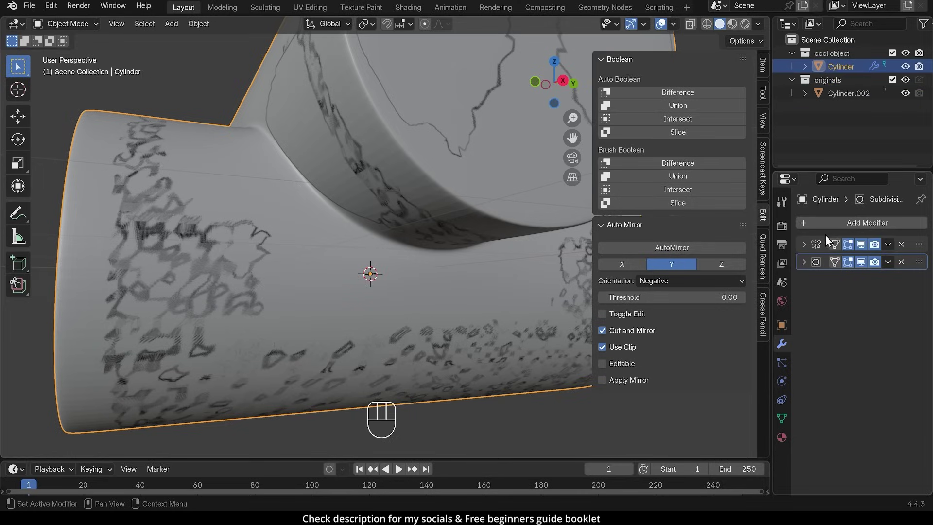
left_click_drag(833, 232, 704, 249)
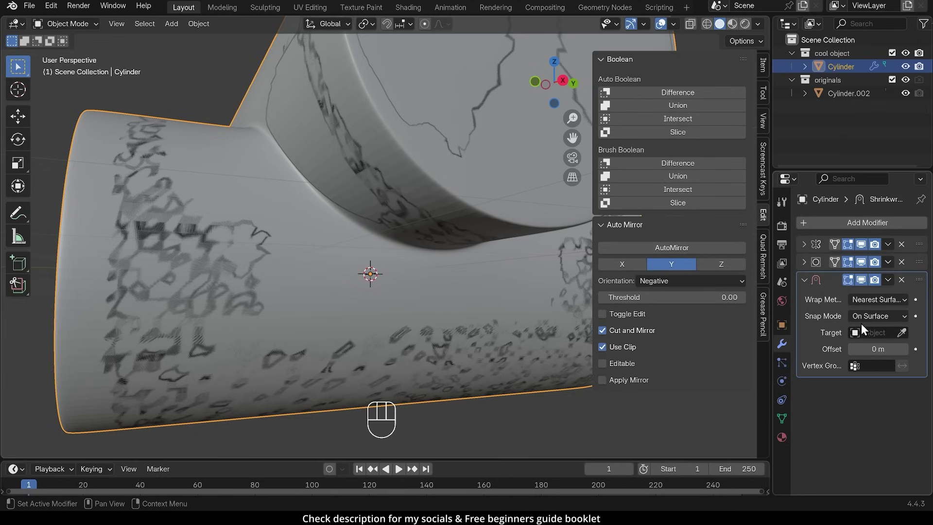
left_click(909, 337)
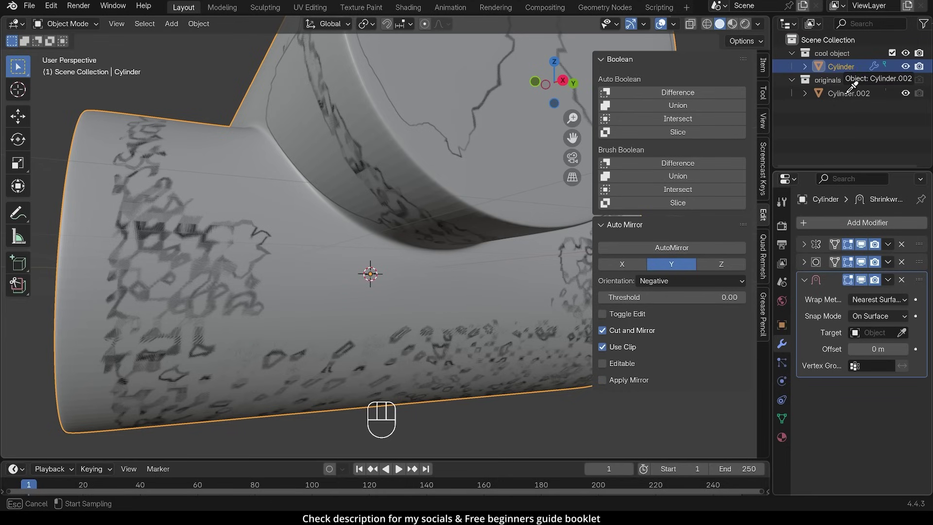
left_click(849, 101)
Hide the original cylinders and inspect the shrink-wrapped T-joint
left_click_drag(352, 224, 468, 257)
left_click_drag(471, 235, 461, 213)
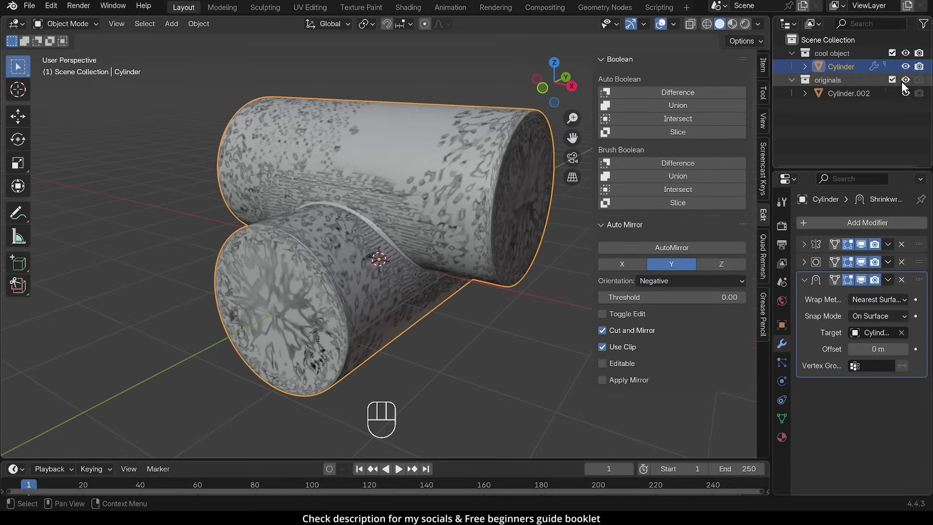
left_click(907, 88)
left_click_drag(486, 266, 443, 253)
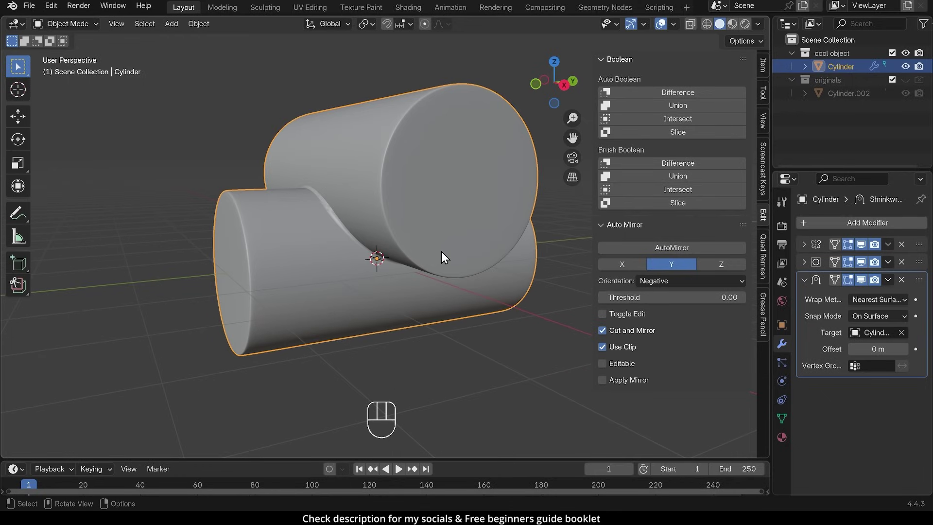
Toggle in and out of Edit Mode to inspect the seam between the cylinders
left_click_drag(417, 197, 349, 238)
key("Tab")
left_click_drag(335, 230, 364, 233)
key("Tab")
left_click_drag(408, 196, 345, 146)
key("Tab")
key("Tab")
left_click_drag(381, 174, 411, 223)
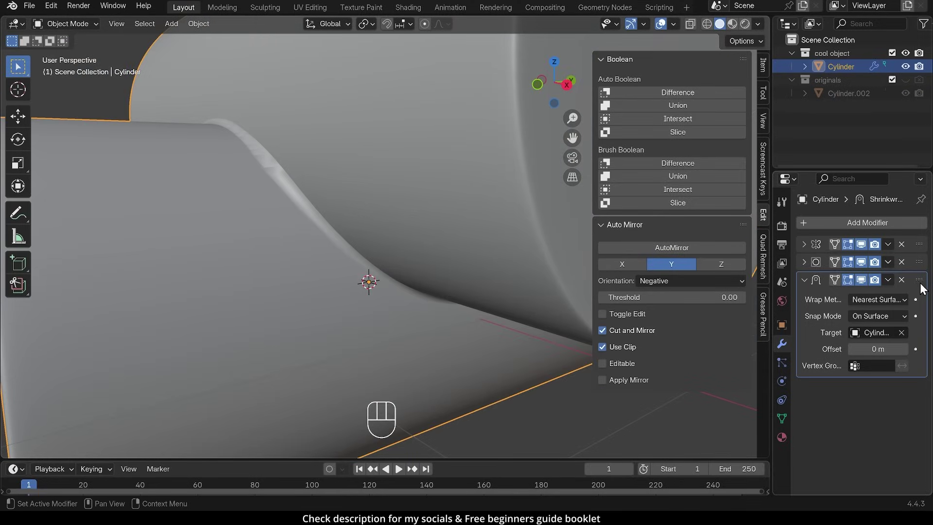
Move the Shrinkwrap modifier above Subdivision and reopen the mesh at the crease
left_click_drag(924, 284, 923, 261)
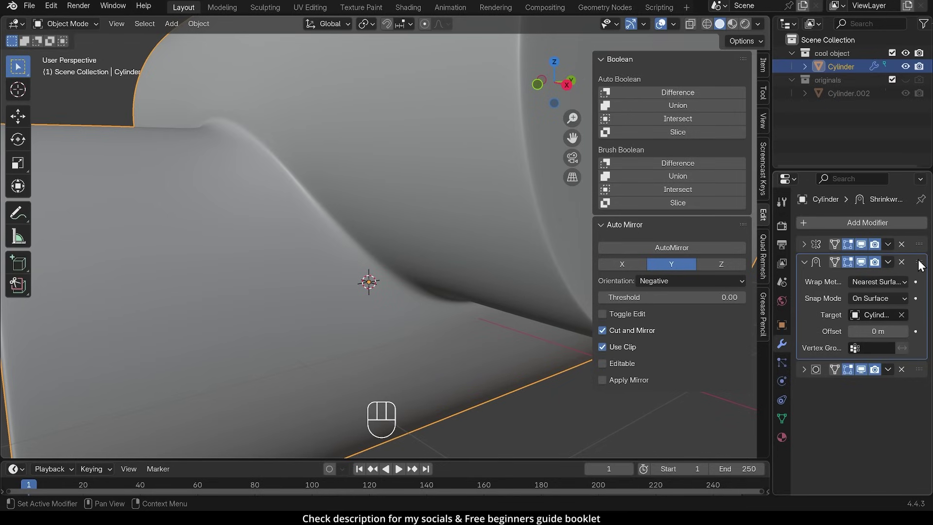
left_click_drag(381, 219, 348, 203)
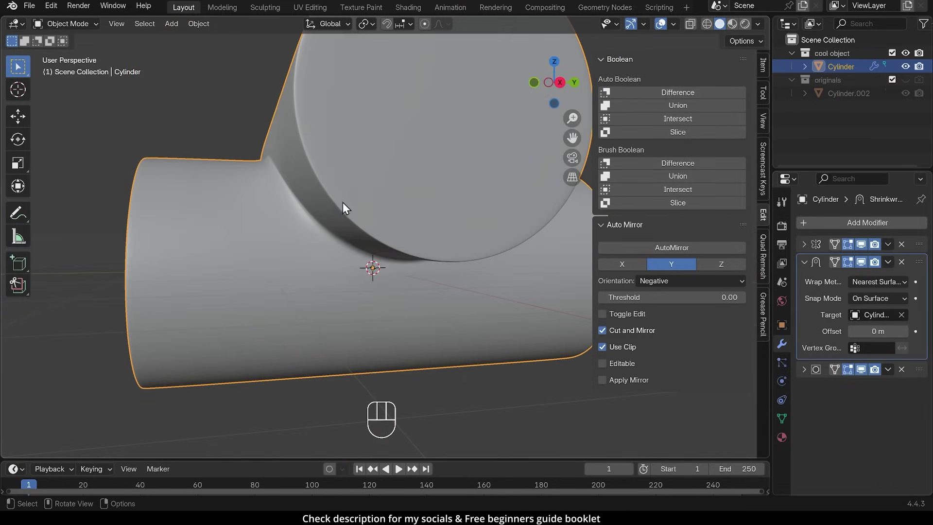
middle_click(259, 176)
left_click_drag(360, 256, 398, 275)
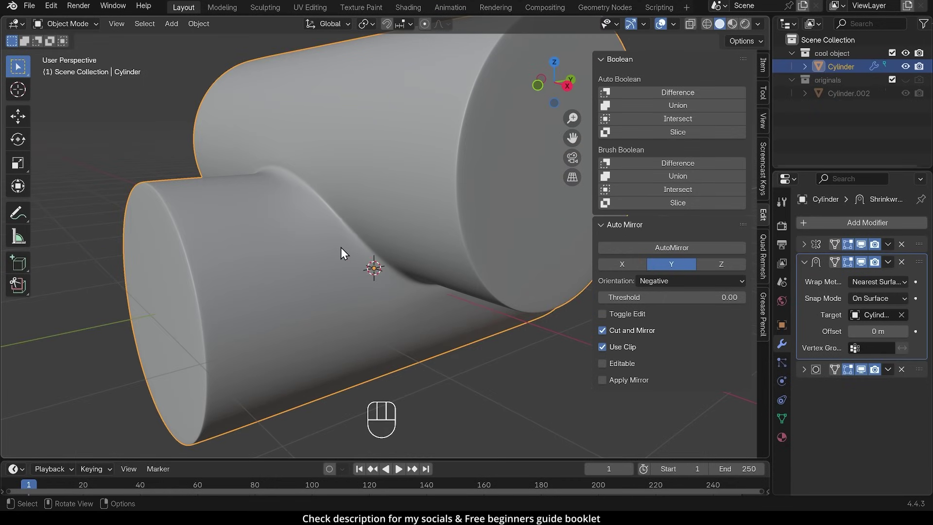
key("Tab")
left_click_drag(331, 237, 362, 267)
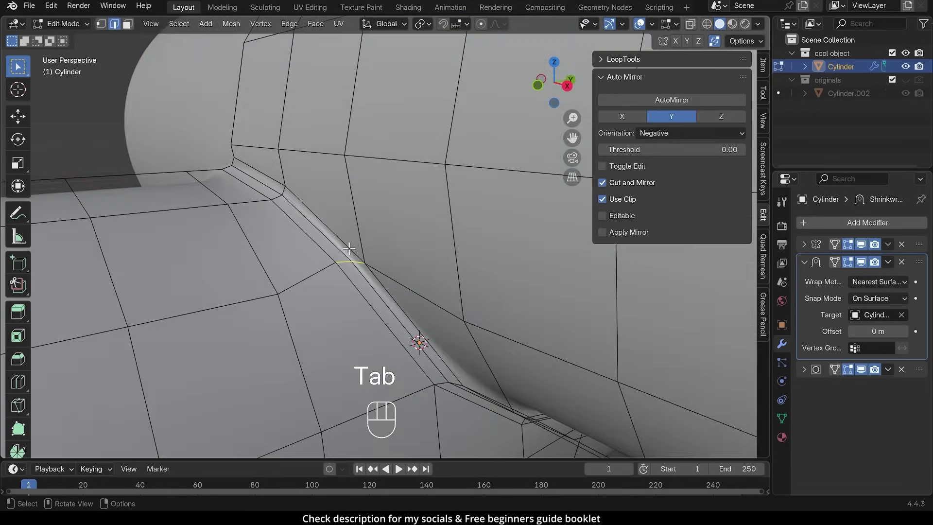
Show the original cylinders again and turn on snapping to face
middle_click(336, 245)
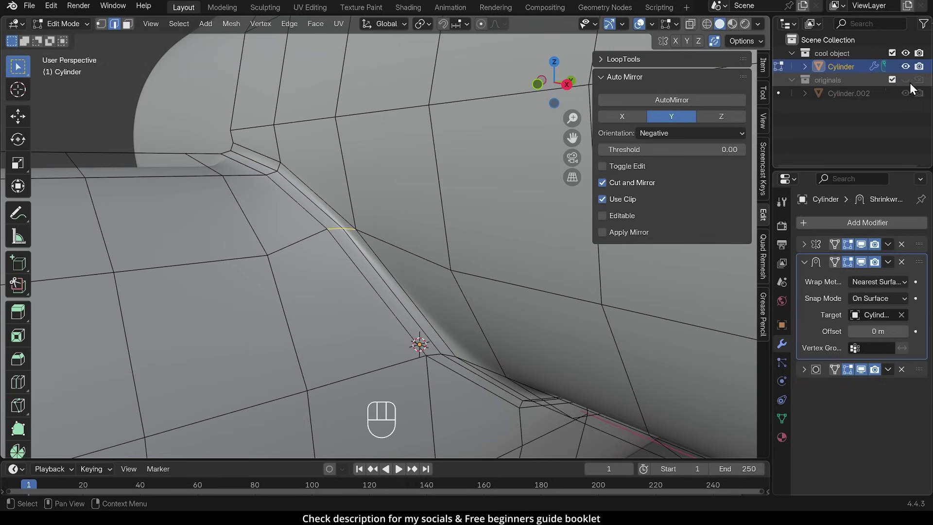
left_click(912, 86)
left_click_drag(322, 218, 306, 209)
middle_click(277, 191)
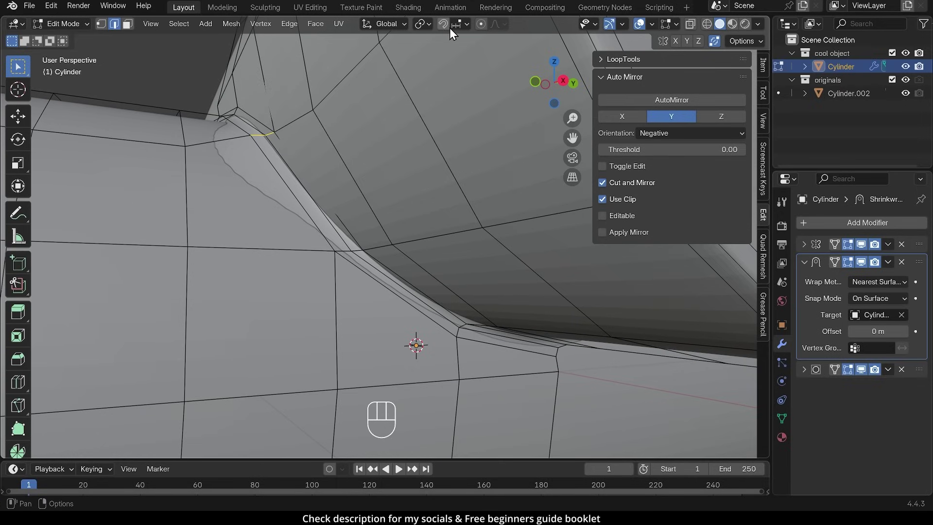
left_click(451, 29)
left_click_drag(472, 24, 308, 181)
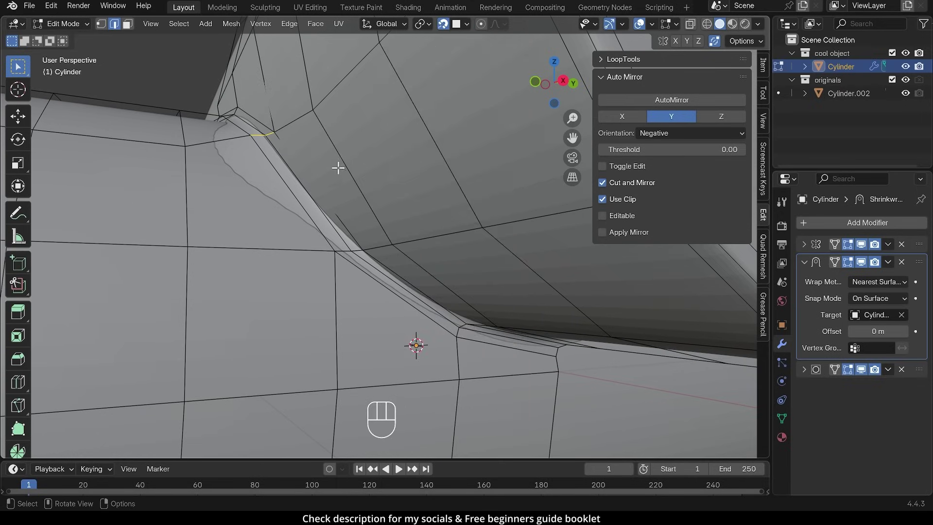
Select the stray crease vertices and start moving them onto the surface
left_click_drag(261, 179, 269, 196)
key("1")
left_click(272, 215)
middle_click(276, 226)
key("g")
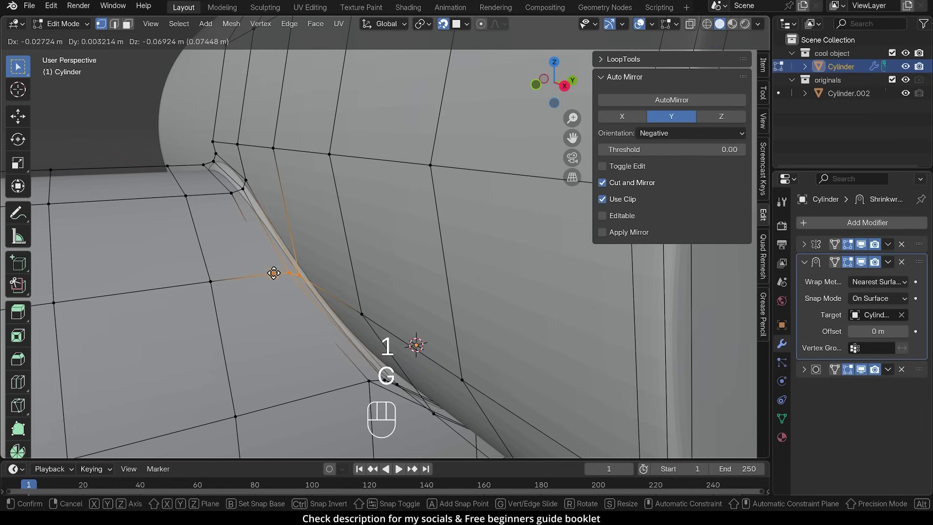
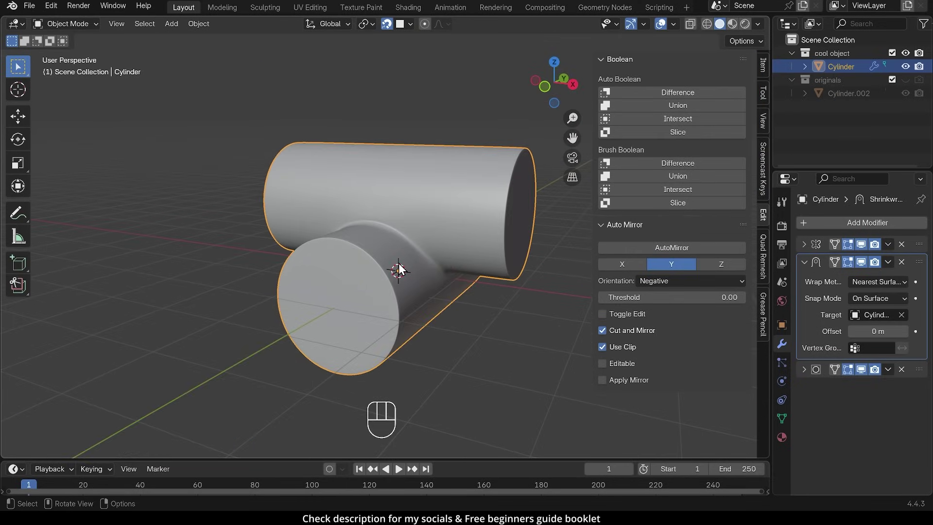
left_click_drag(529, 300, 330, 306)
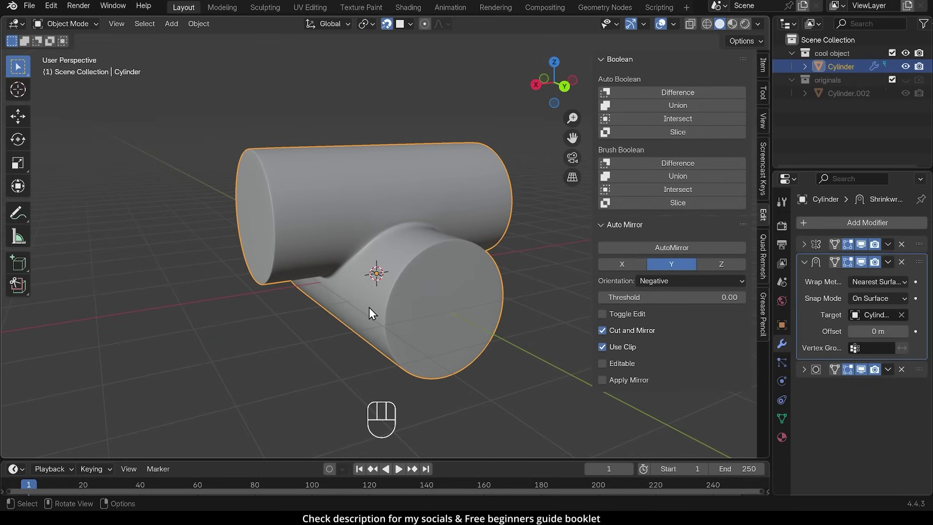